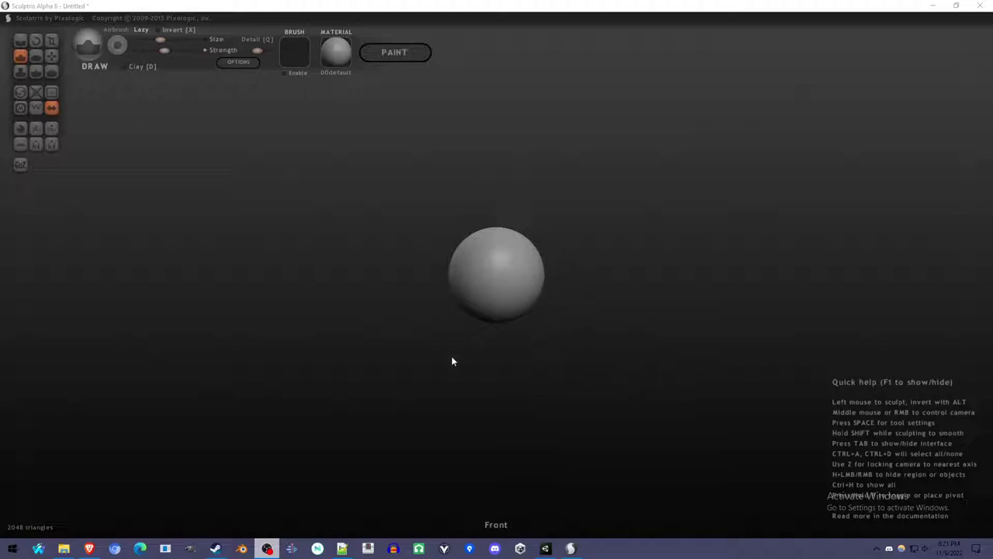
Switch the browser to the Mixamo site's 'Get animated' home page
{"action": "left_click_drag", "start_coordinate": [102, 547], "coordinate": [523, 137]}
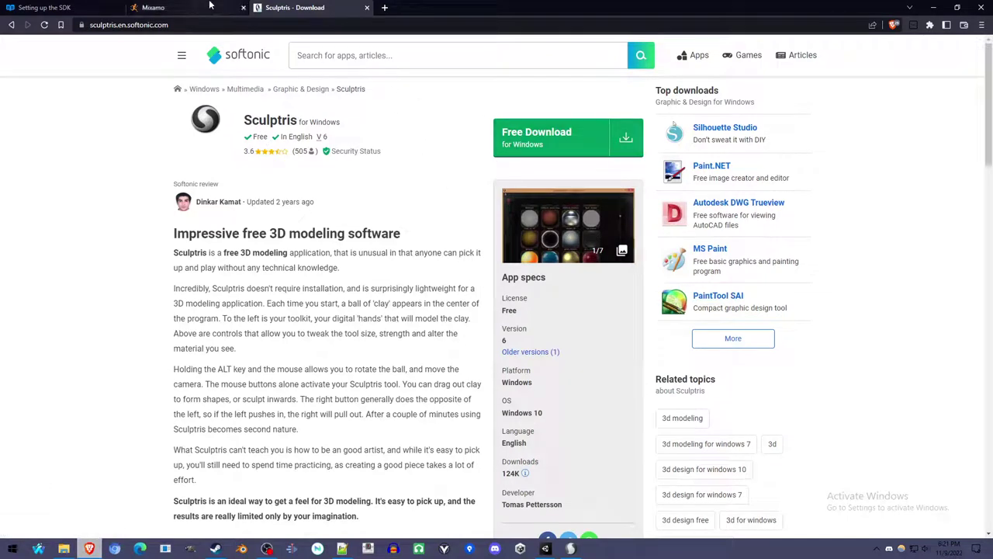
{"action": "left_click_drag", "start_coordinate": [213, 3], "coordinate": [721, 197]}
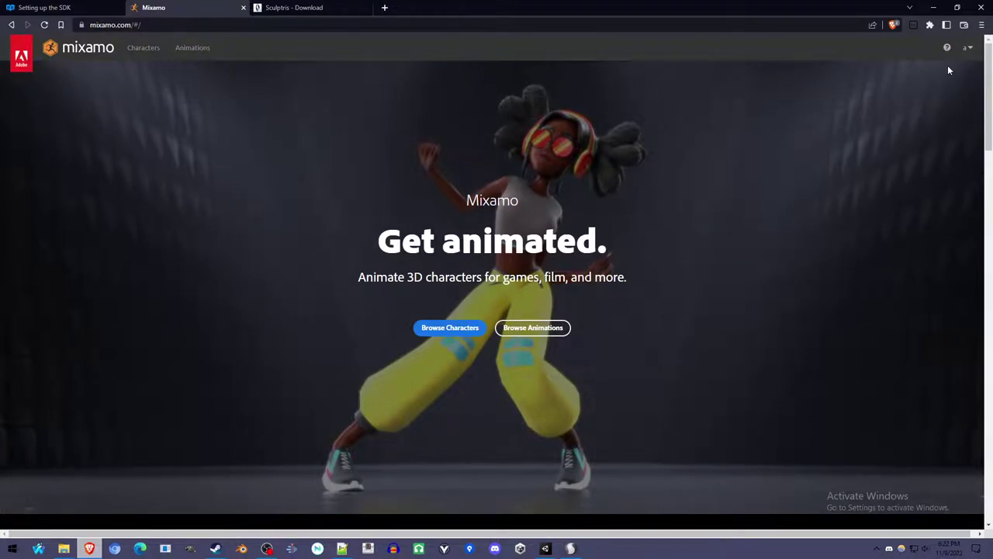
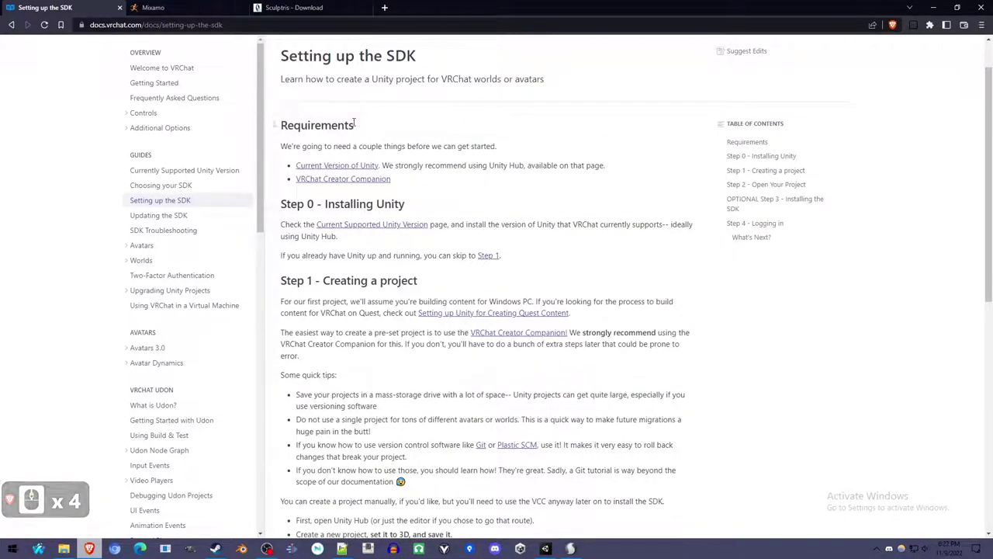
{"action": "left_click", "coordinate": [563, 551]}
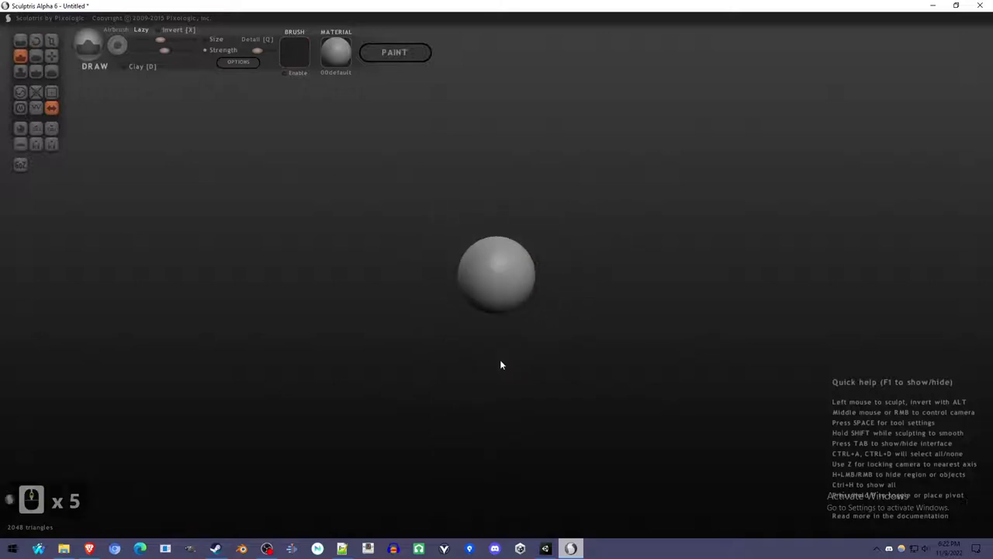
{"action": "right_click", "coordinate": [526, 307]}
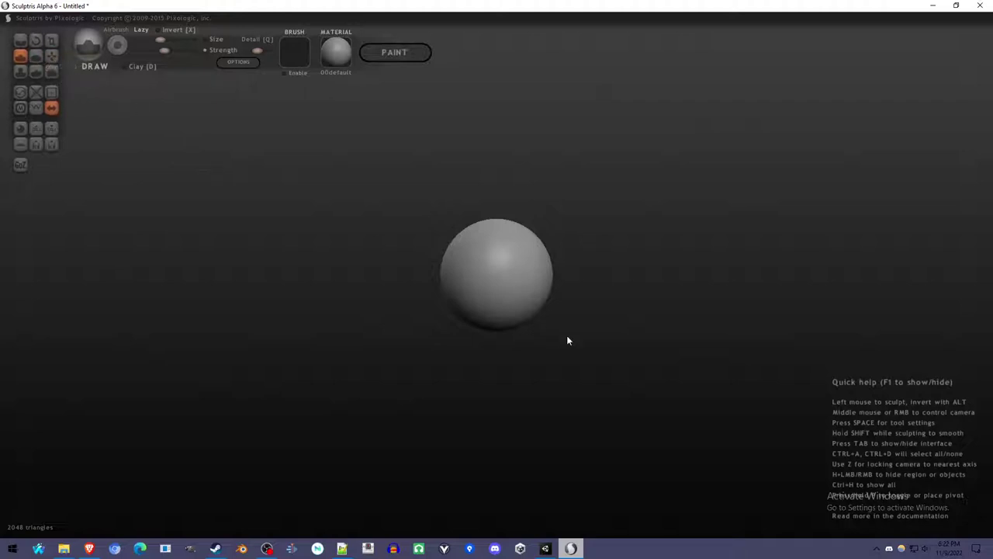
Build up lumps of clay on the sphere with the Draw brush for the first limbs
{"action": "right_click", "coordinate": [535, 320]}
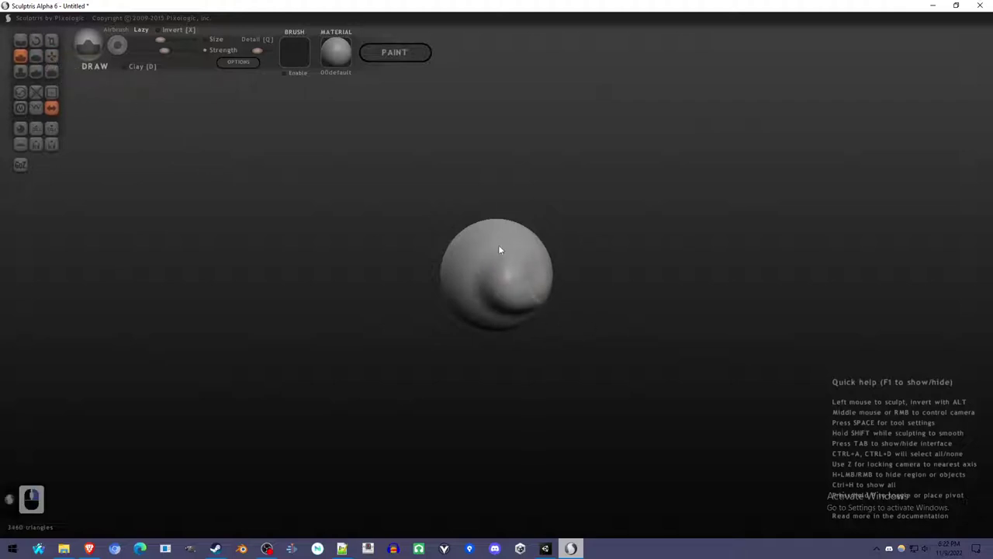
{"action": "left_click", "coordinate": [538, 295]}
{"action": "right_click", "coordinate": [562, 314]}
{"action": "left_click", "coordinate": [529, 299]}
{"action": "right_click", "coordinate": [558, 302]}
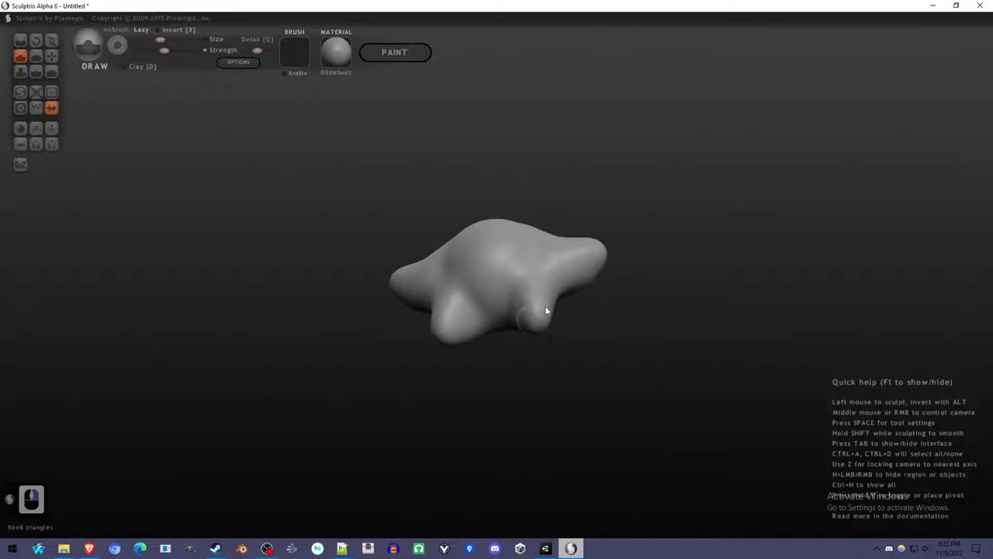
Pull out the remaining legs so the sphere becomes a four-limbed star shape, facing it from the front
{"action": "left_click", "coordinate": [562, 331]}
{"action": "left_click", "coordinate": [52, 59]}
{"action": "left_click", "coordinate": [169, 42]}
{"action": "right_click", "coordinate": [603, 346]}
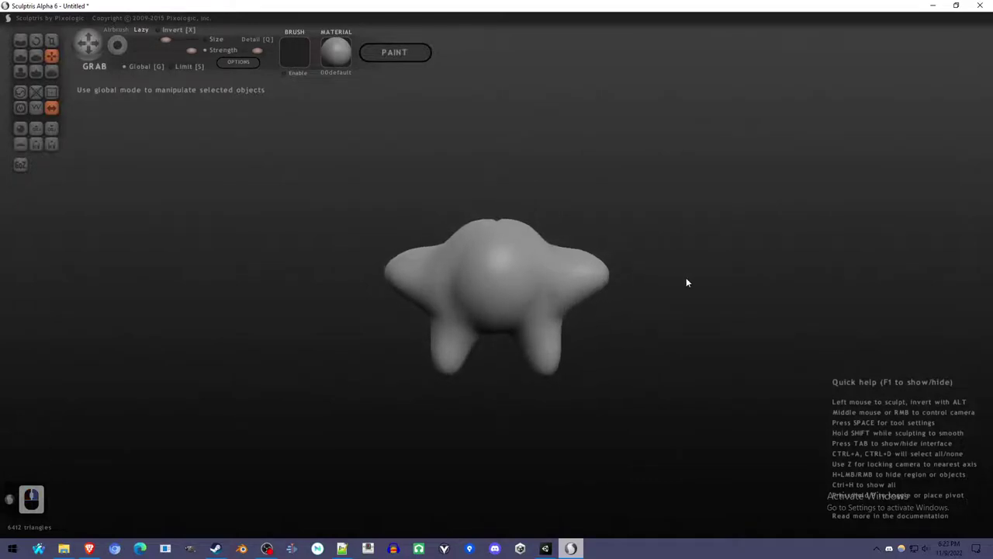
With Global grabbing off, stretch both arms outward and lengthen both legs downward into thin limbs
{"action": "left_click", "coordinate": [701, 281]}
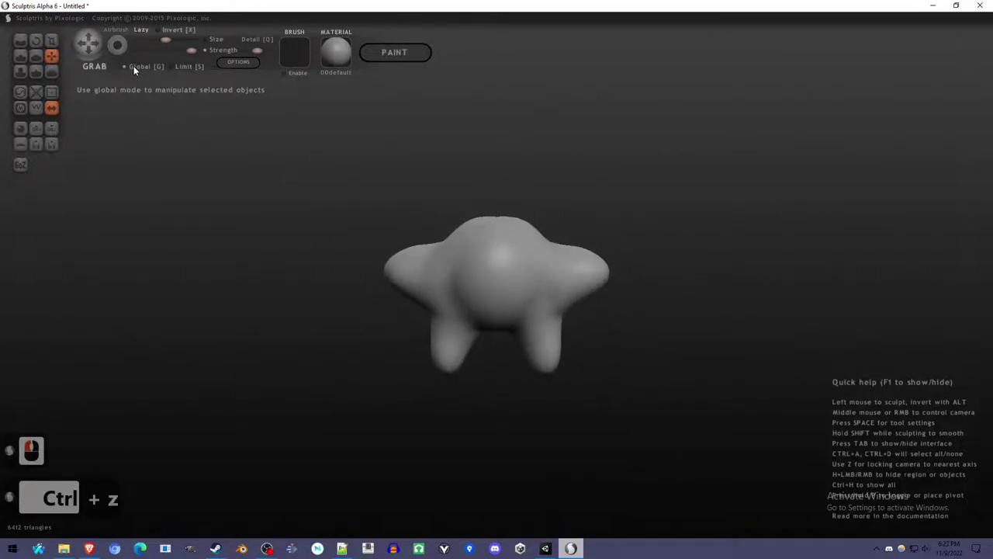
{"action": "left_click", "coordinate": [140, 71]}
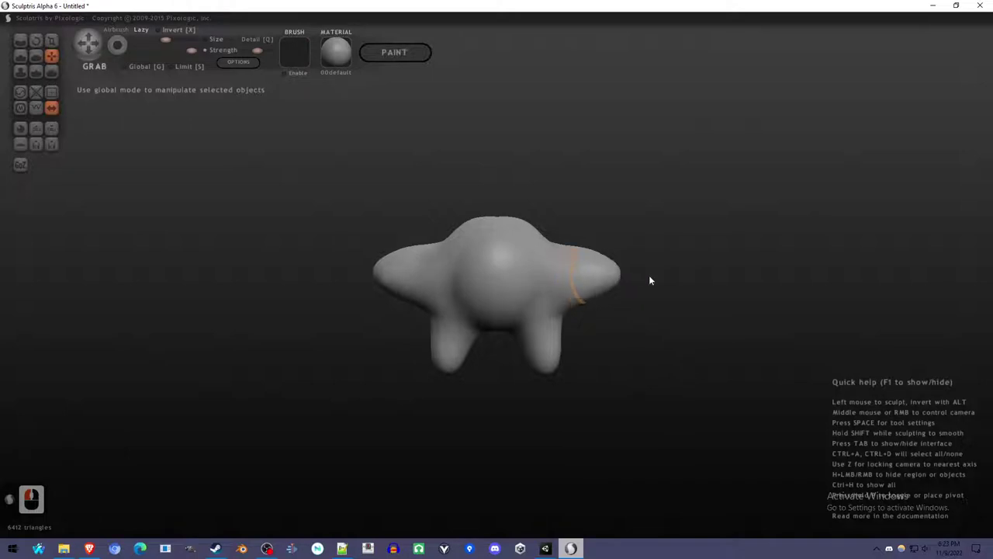
{"action": "left_click", "coordinate": [857, 277]}
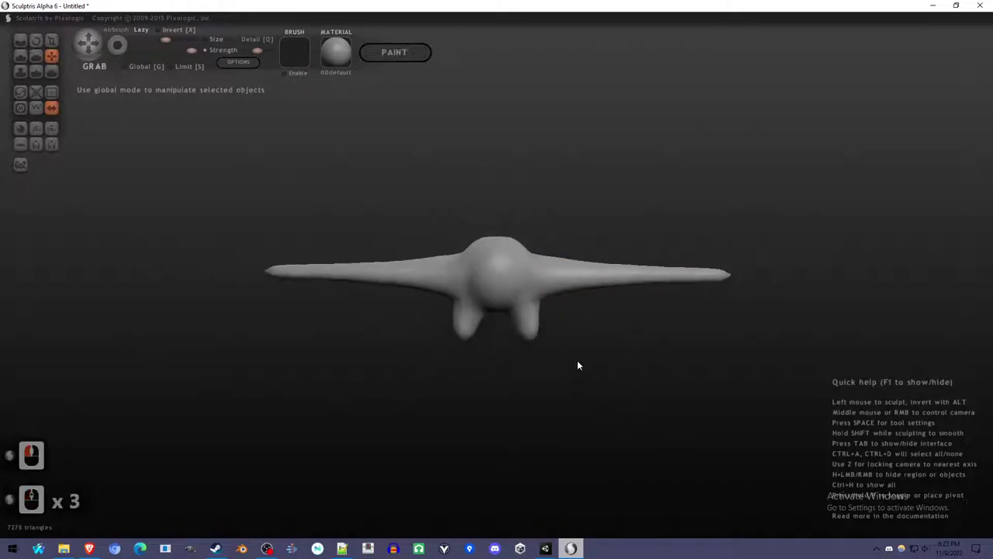
{"action": "left_click", "coordinate": [522, 494]}
{"action": "left_click", "coordinate": [526, 493]}
{"action": "left_click", "coordinate": [528, 483]}
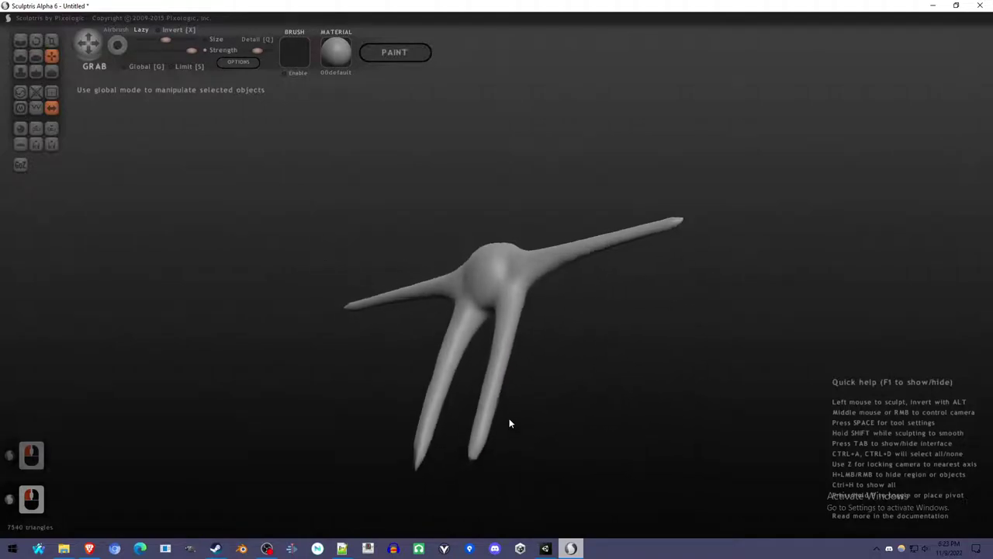
{"action": "middle_click", "coordinate": [517, 407]}
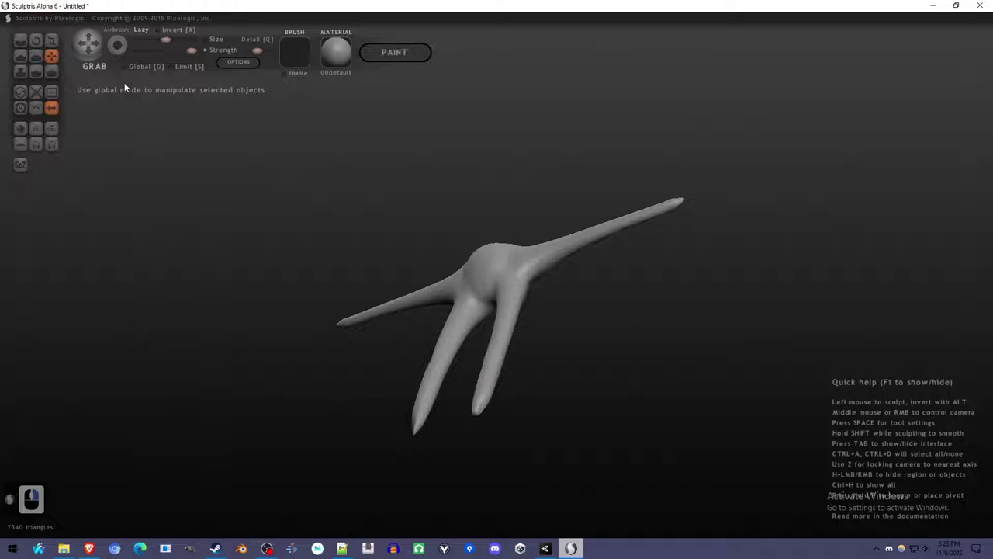
Smooth the blunt tips of the legs and the other limb ends
{"action": "left_click", "coordinate": [55, 73]}
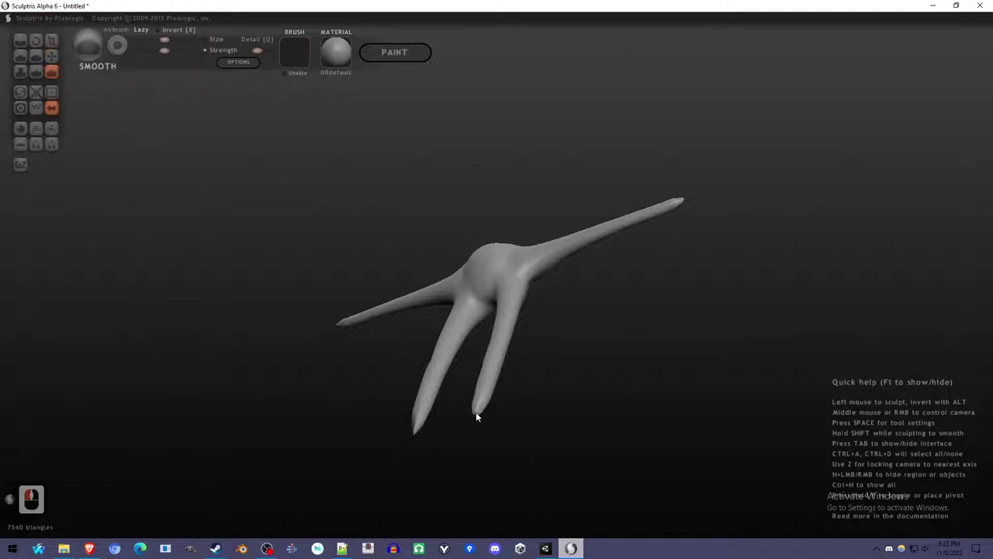
{"action": "left_click", "coordinate": [484, 410]}
{"action": "left_click", "coordinate": [484, 404]}
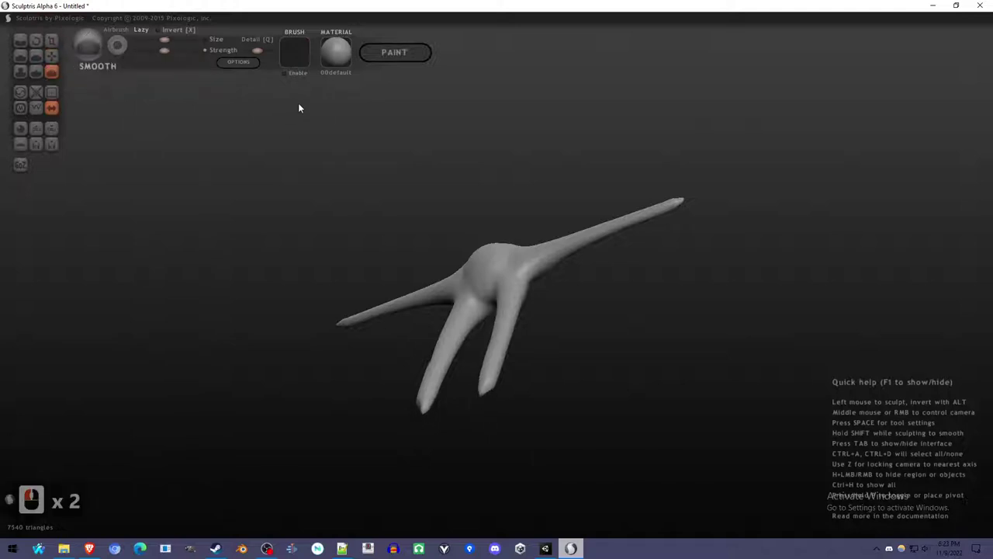
{"action": "left_click", "coordinate": [265, 55]}
{"action": "left_click", "coordinate": [180, 53]}
{"action": "left_click", "coordinate": [486, 377]}
{"action": "left_click", "coordinate": [484, 329]}
Inflate the feet and the right arm's end into rounded bulbs
{"action": "left_click", "coordinate": [24, 74]}
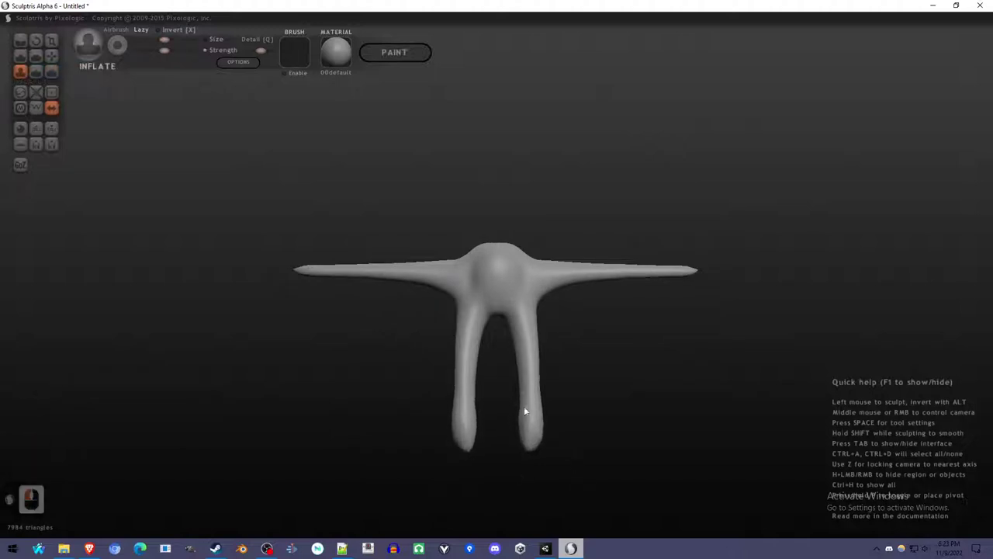
{"action": "left_click", "coordinate": [552, 450]}
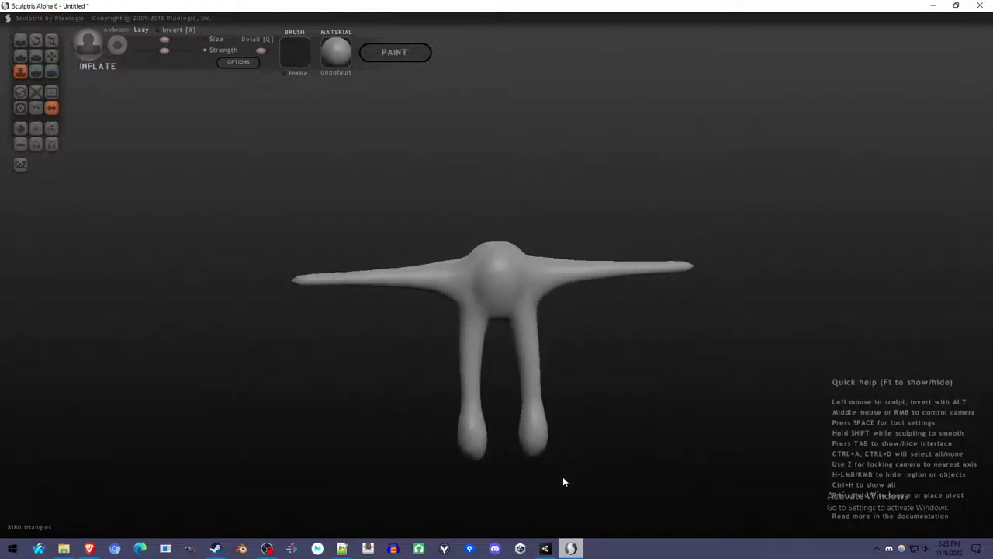
{"action": "right_click", "coordinate": [572, 474]}
{"action": "right_click", "coordinate": [726, 305]}
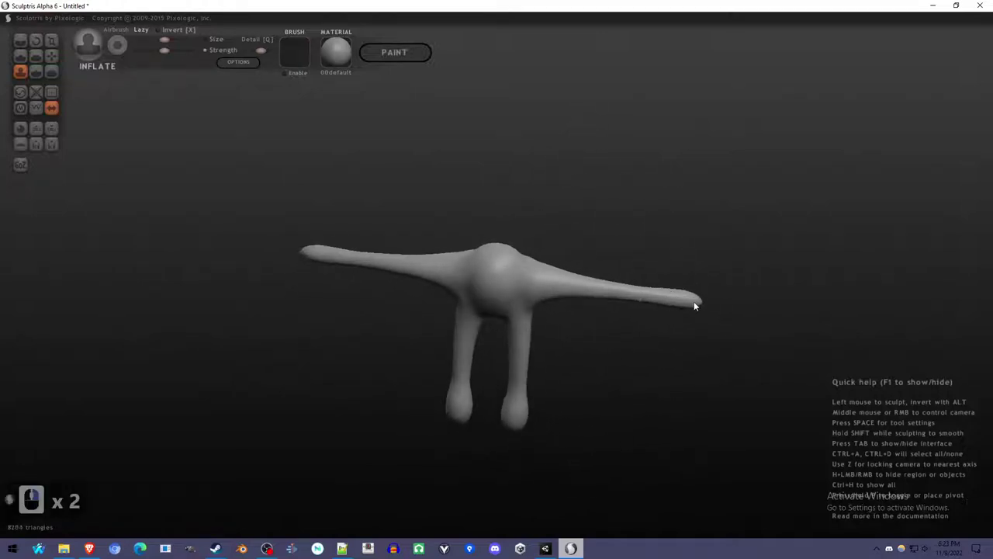
{"action": "left_click", "coordinate": [674, 303]}
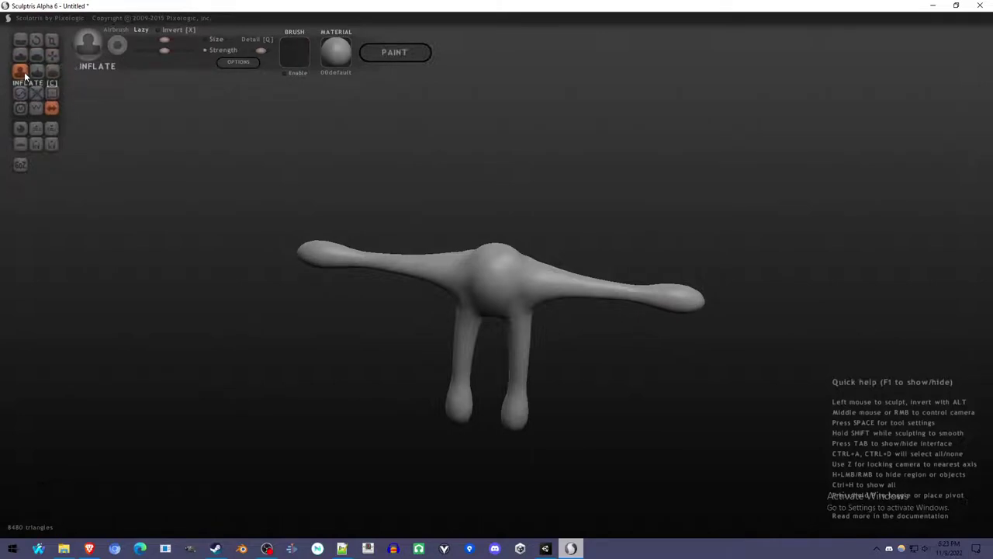
{"action": "right_click", "coordinate": [568, 310]}
Switch to Grab and move the view in close on the figure's top for the head
{"action": "left_click", "coordinate": [61, 58]}
{"action": "middle_click", "coordinate": [516, 253]}
{"action": "middle_click", "coordinate": [515, 254]}
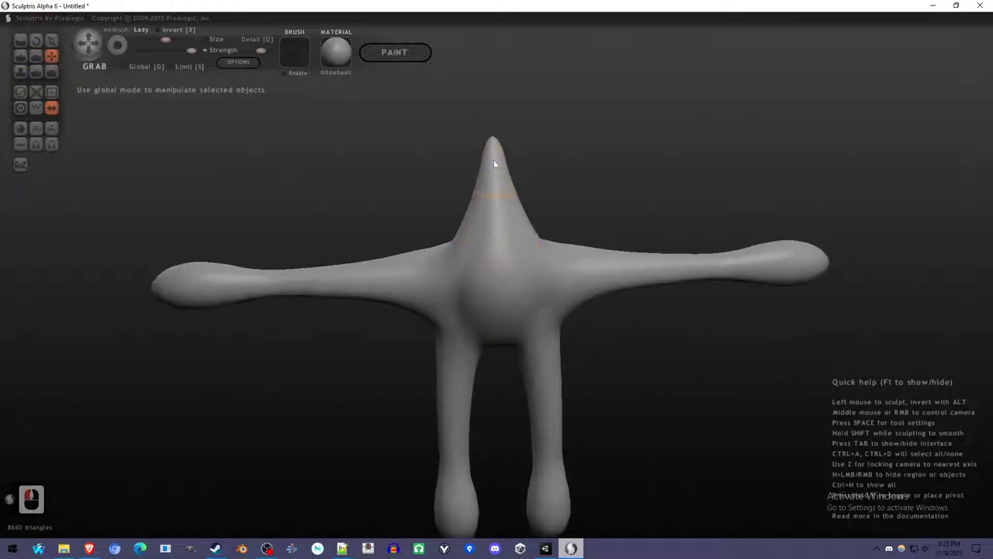
Reshape the pointed head and straighten its peak upward, undoing a stray stroke
{"action": "double_click", "coordinate": [501, 110]}
{"action": "right_click", "coordinate": [496, 288]}
{"action": "left_click", "coordinate": [413, 284]}
{"action": "right_click", "coordinate": [492, 292]}
{"action": "key", "text": "ctrl+z"}
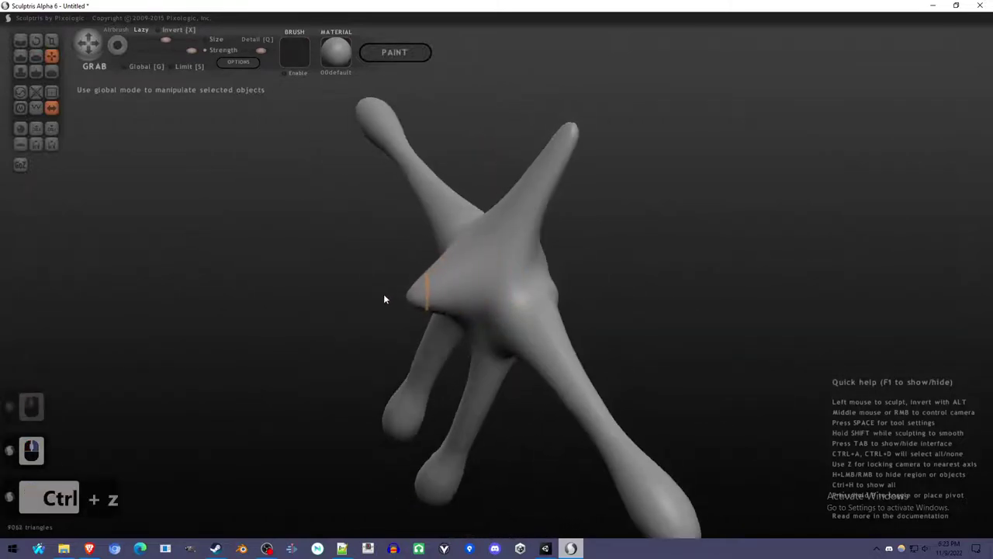
{"action": "left_click", "coordinate": [390, 296]}
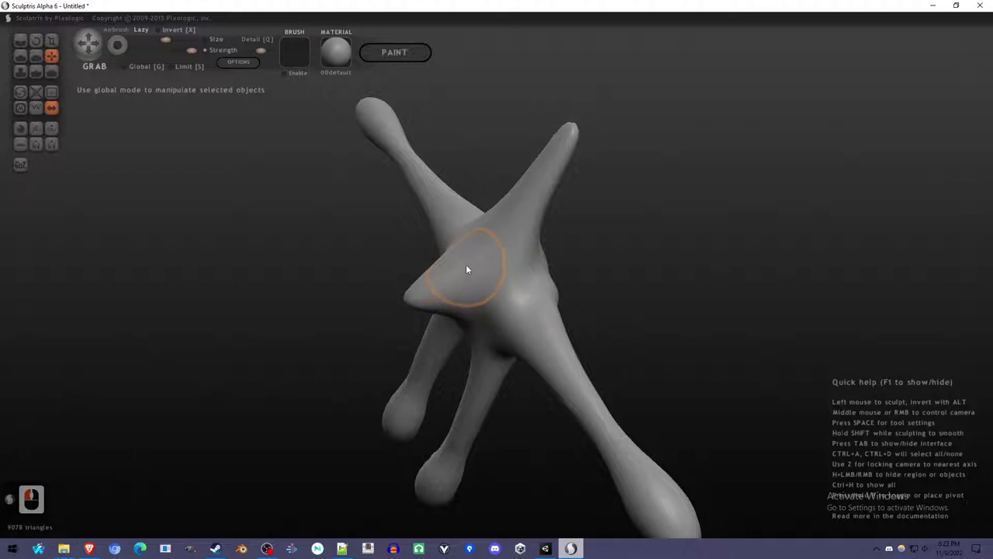
{"action": "right_click", "coordinate": [582, 295]}
{"action": "left_click", "coordinate": [414, 336]}
{"action": "right_click", "coordinate": [669, 287]}
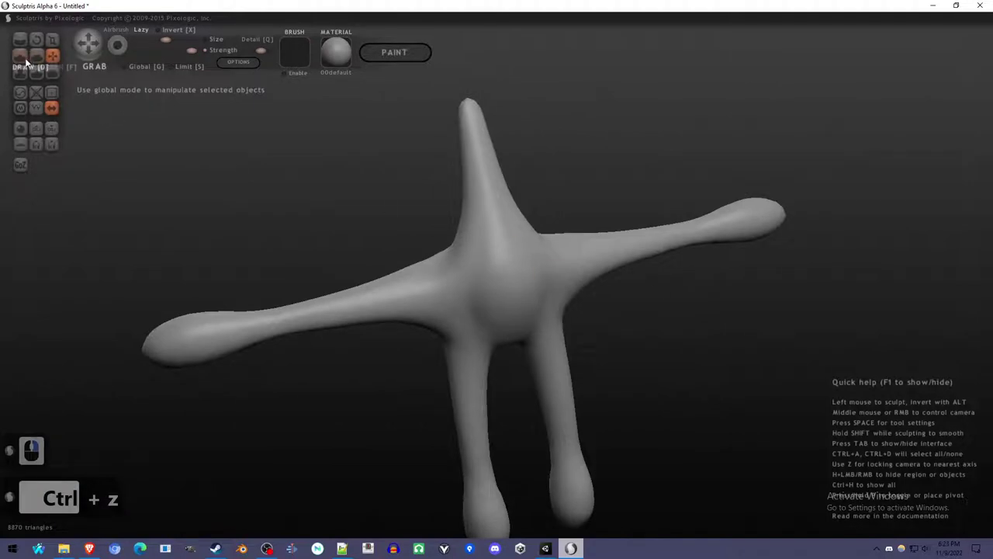
Inflate the head into a rounded, egg-shaped bulb on a neck
{"action": "left_click", "coordinate": [45, 74]}
{"action": "left_click", "coordinate": [23, 74]}
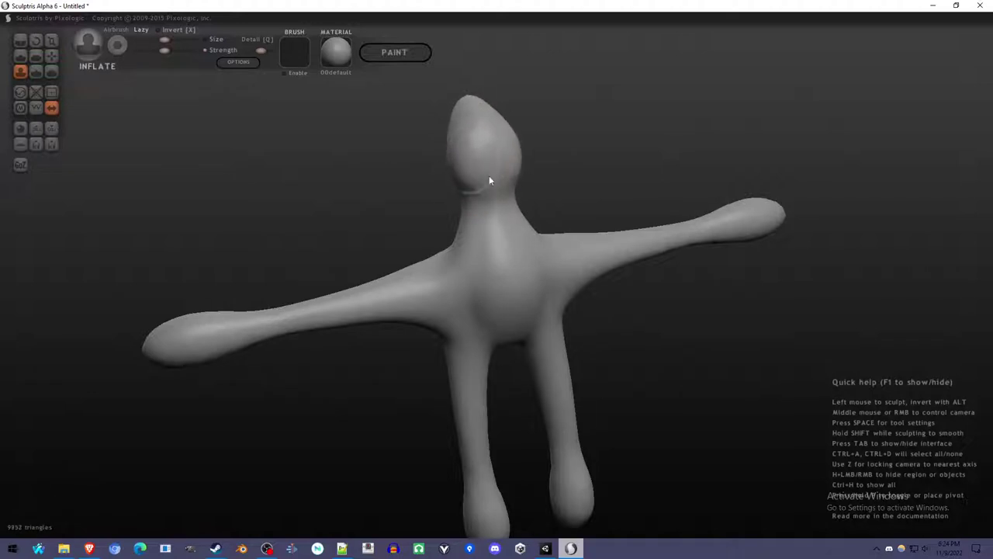
{"action": "left_click", "coordinate": [478, 140]}
{"action": "right_click", "coordinate": [648, 185]}
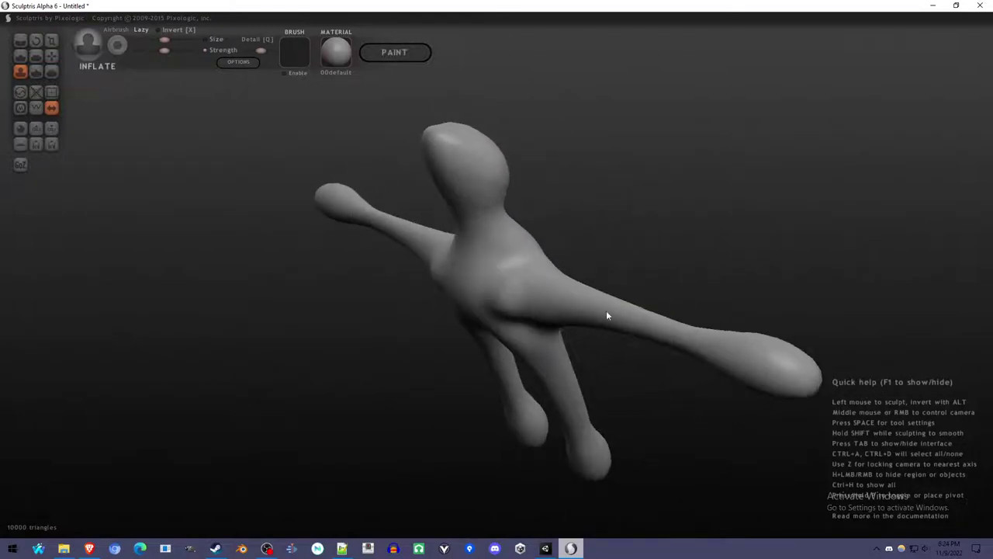
{"action": "right_click", "coordinate": [492, 169]}
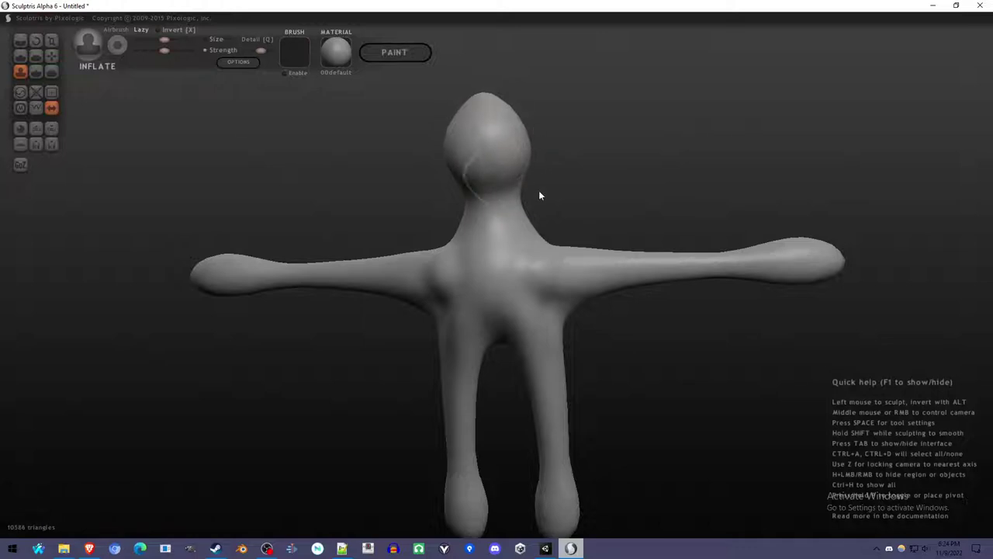
Inflate the alien's body and torso, rounding it out, and face it forward again
{"action": "left_click", "coordinate": [565, 177]}
{"action": "right_click", "coordinate": [369, 273]}
{"action": "middle_click", "coordinate": [647, 418]}
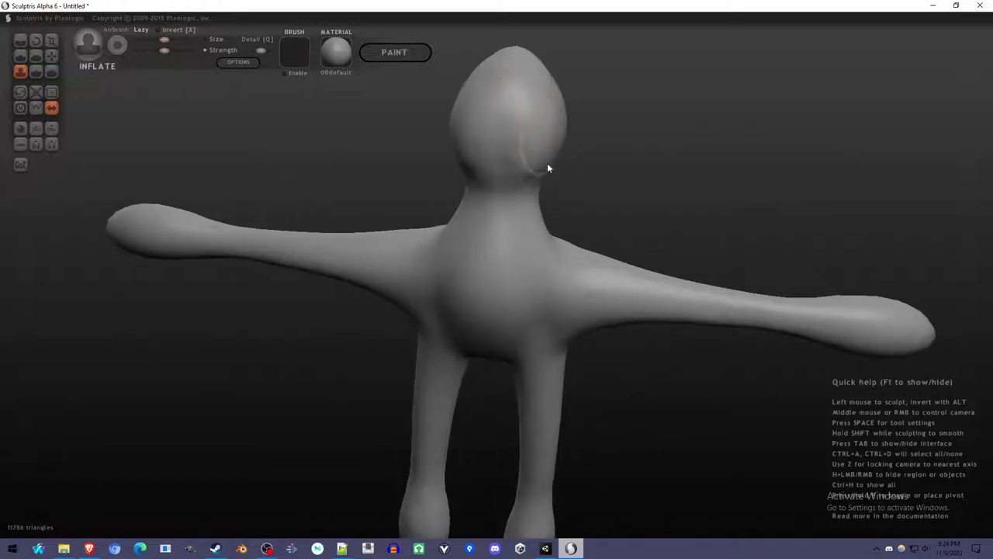
{"action": "left_click", "coordinate": [541, 179]}
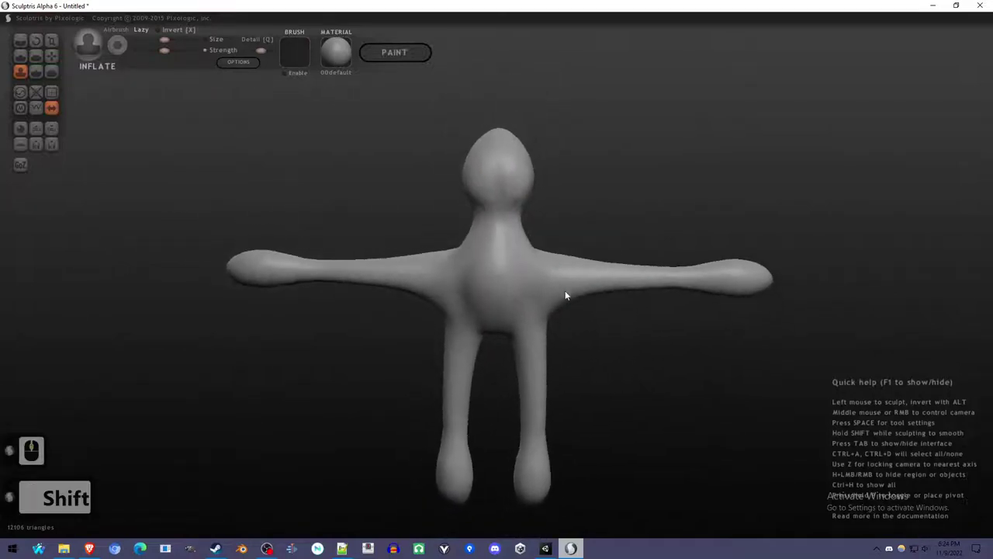
{"action": "right_click", "coordinate": [579, 287]}
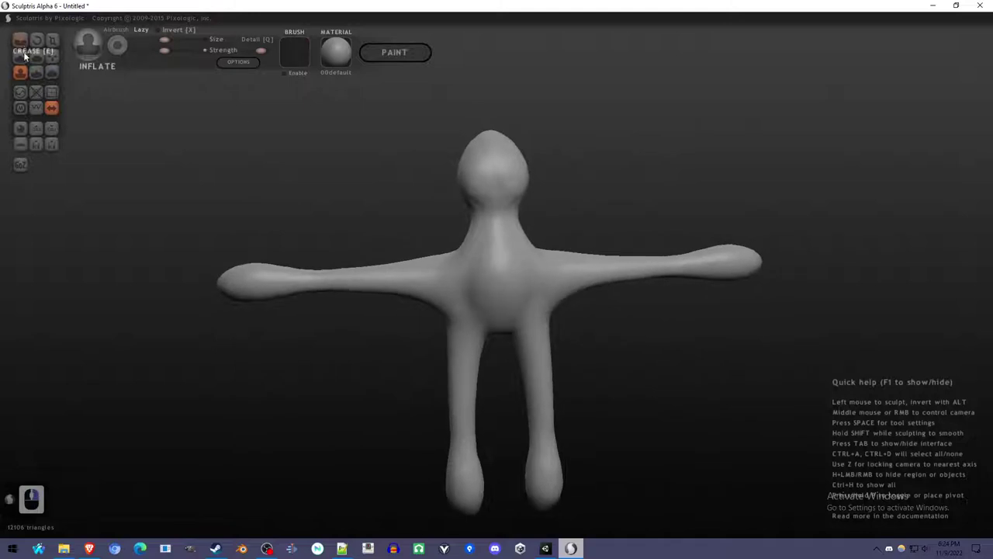
With the Draw brush, sculpt the chest area after moving the view in on the upper body
{"action": "left_click", "coordinate": [29, 57]}
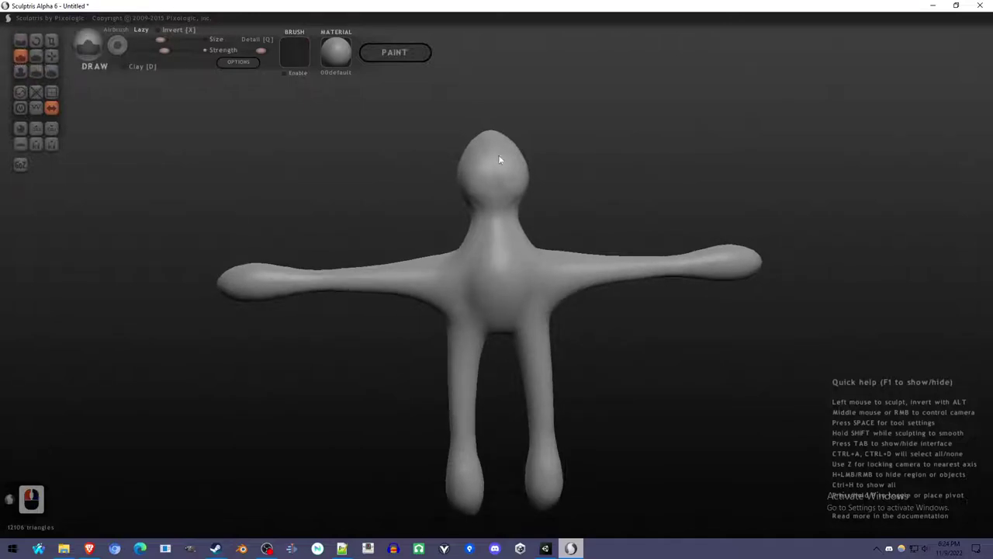
{"action": "middle_click", "coordinate": [502, 266]}
{"action": "middle_click", "coordinate": [543, 334]}
{"action": "middle_click", "coordinate": [543, 332]}
{"action": "right_click", "coordinate": [296, 314]}
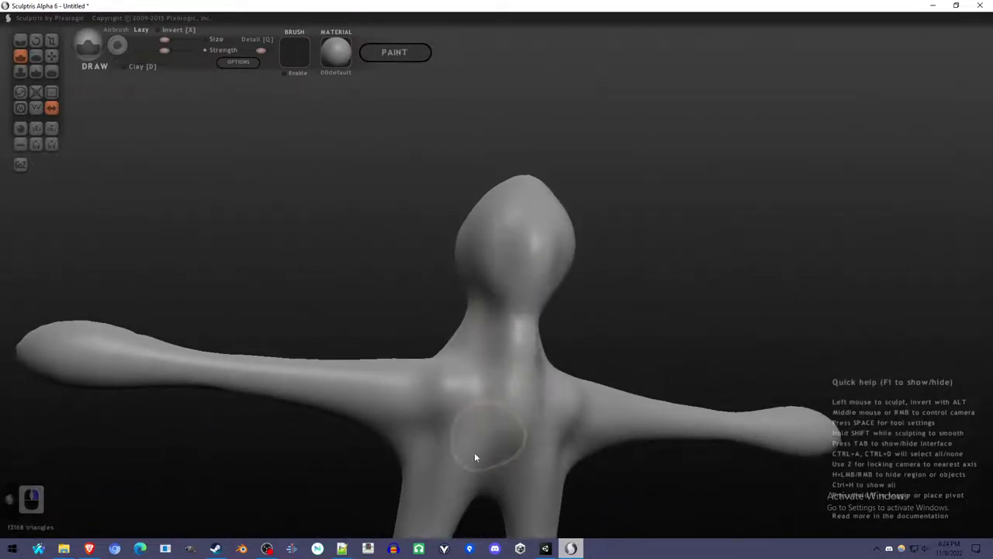
{"action": "left_click", "coordinate": [474, 454]}
{"action": "left_click", "coordinate": [427, 401]}
Mask the eye spot, push in a deep eye socket, raise a brow above it and shape the other side of the face
{"action": "right_click", "coordinate": [558, 304]}
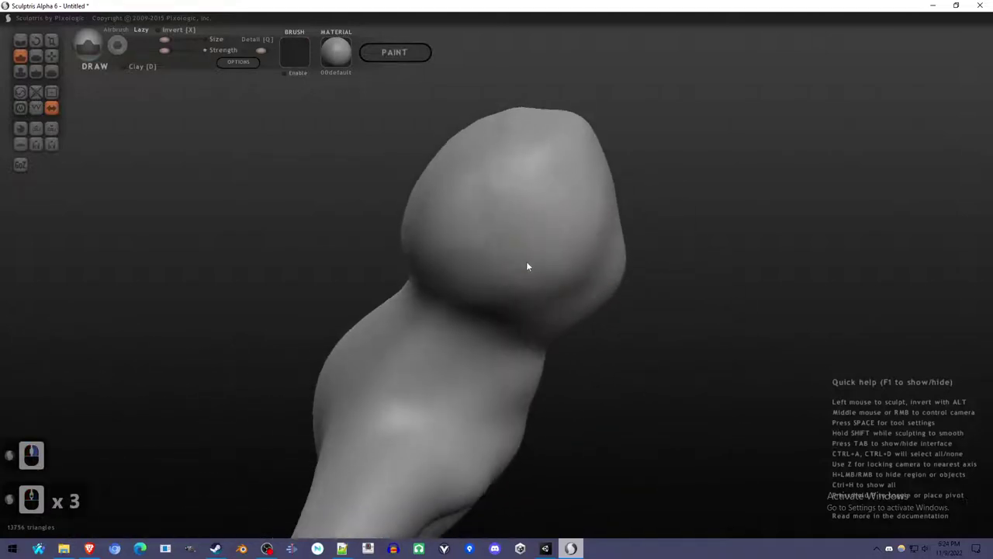
{"action": "right_click", "coordinate": [597, 270]}
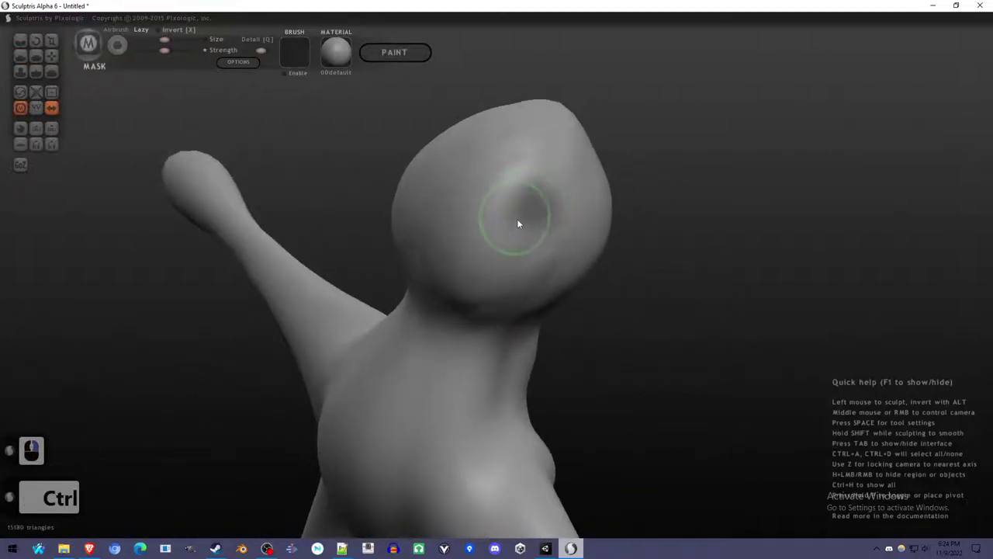
{"action": "left_click", "coordinate": [535, 224]}
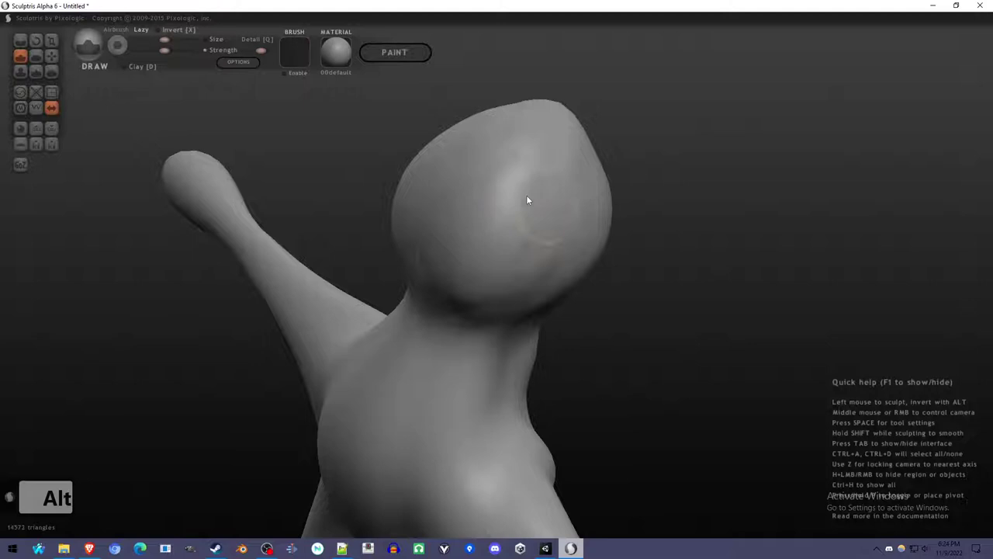
{"action": "left_click", "coordinate": [544, 215]}
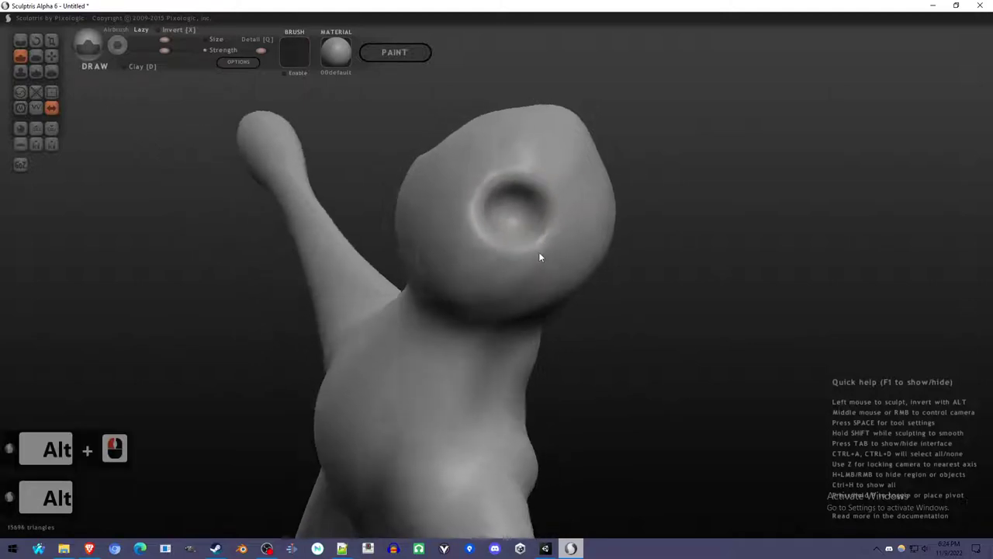
{"action": "right_click", "coordinate": [485, 270]}
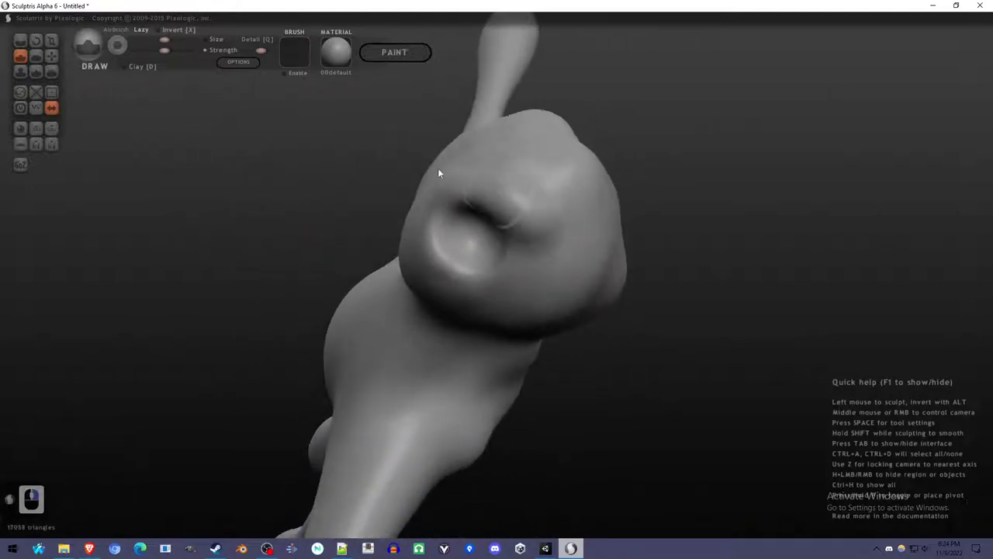
{"action": "left_click", "coordinate": [558, 258]}
{"action": "right_click", "coordinate": [644, 259]}
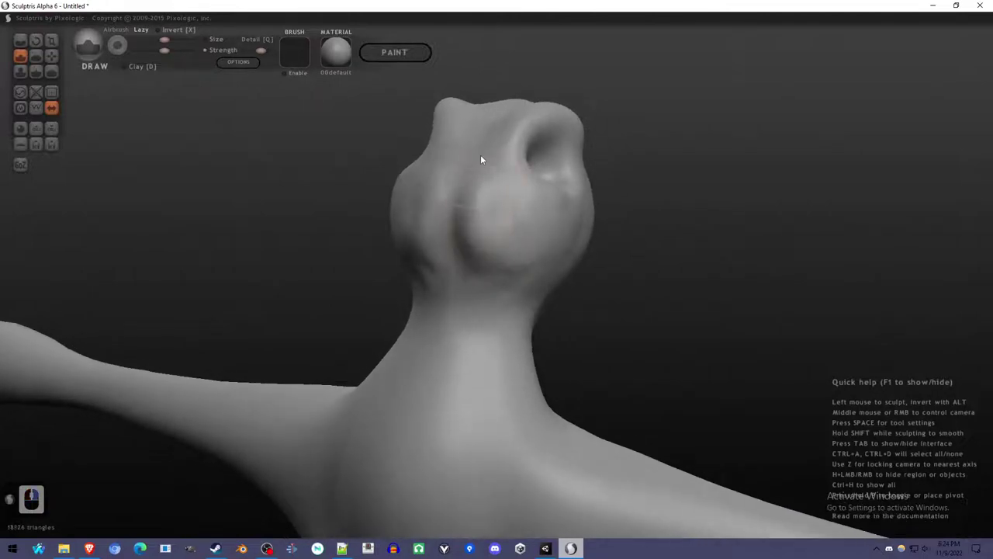
{"action": "left_click", "coordinate": [498, 263]}
Deepen the eye socket, add detail below the eye and draw a ridge down the neck
{"action": "right_click", "coordinate": [499, 281]}
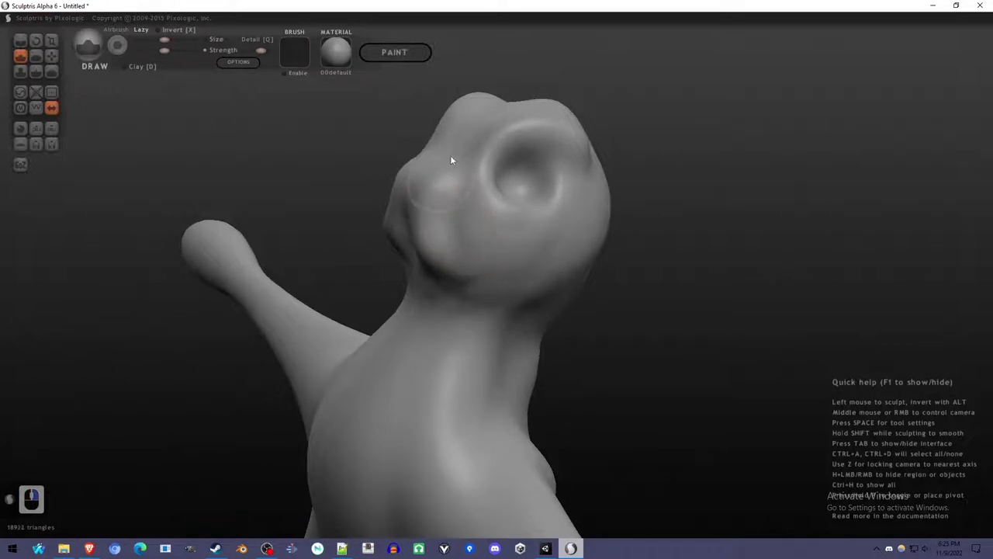
{"action": "left_click", "coordinate": [452, 177]}
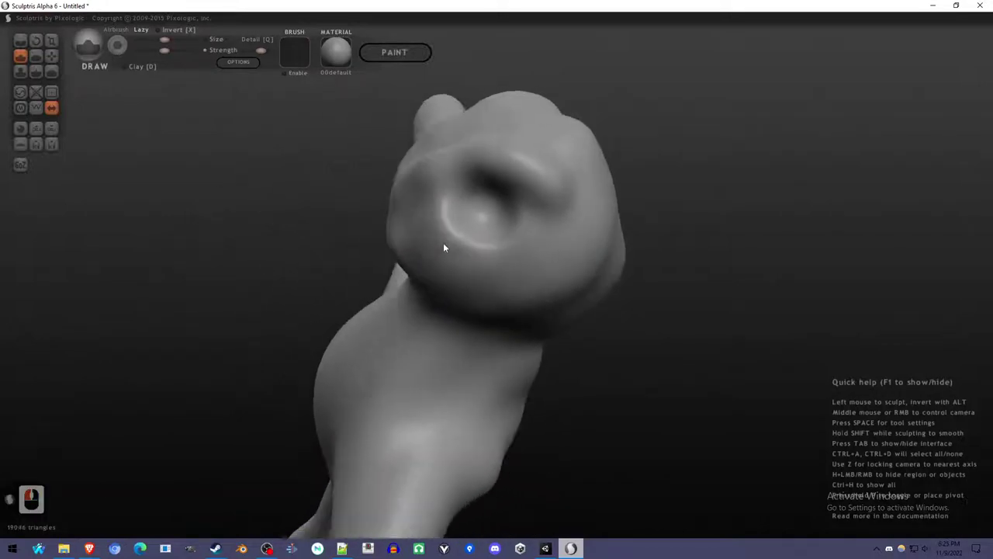
{"action": "right_click", "coordinate": [315, 209]}
{"action": "right_click", "coordinate": [427, 258]}
{"action": "left_click", "coordinate": [525, 184]}
{"action": "left_click", "coordinate": [558, 248]}
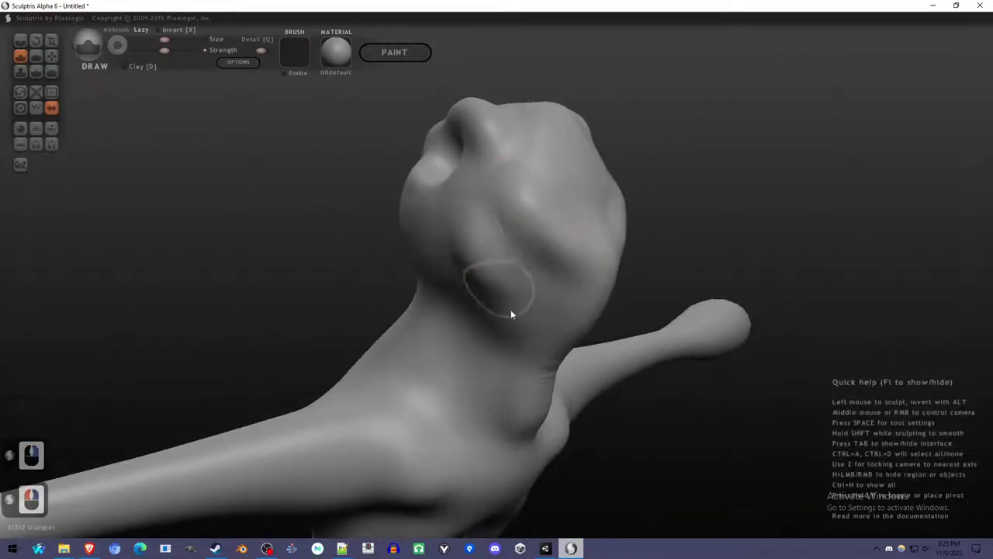
{"action": "left_click", "coordinate": [533, 397]}
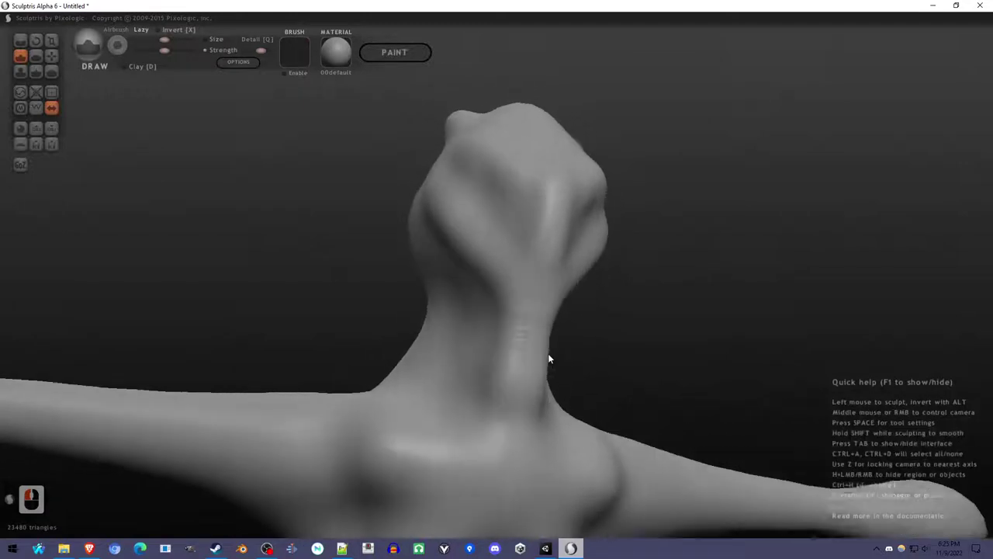
Smooth the ridges on the neck and switch to masking the face from under the snout
{"action": "right_click", "coordinate": [526, 357]}
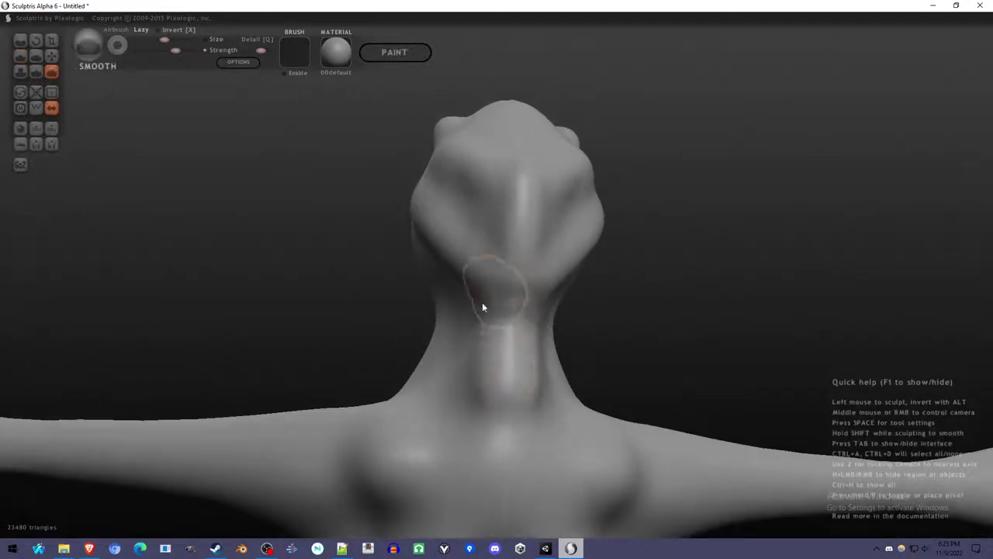
{"action": "left_click", "coordinate": [483, 390]}
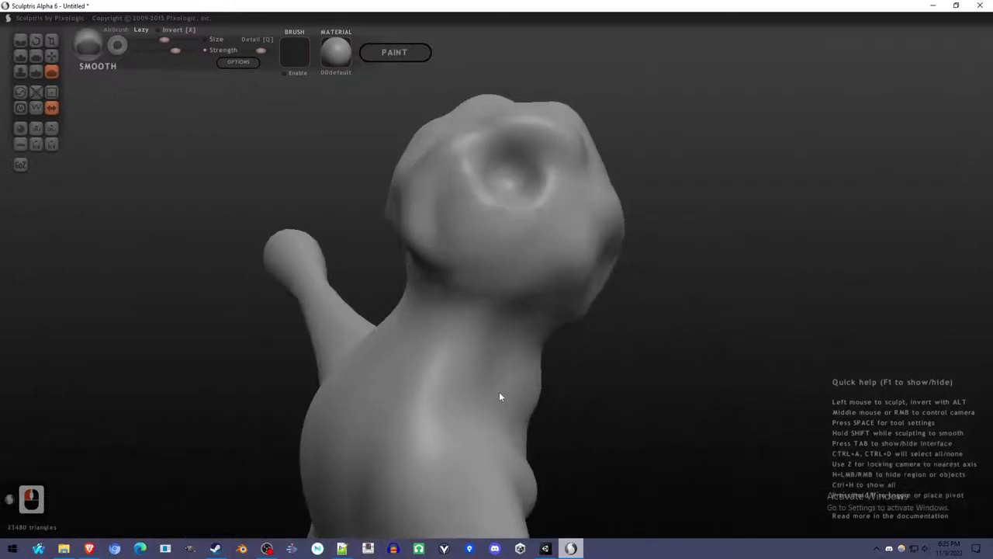
{"action": "right_click", "coordinate": [619, 416]}
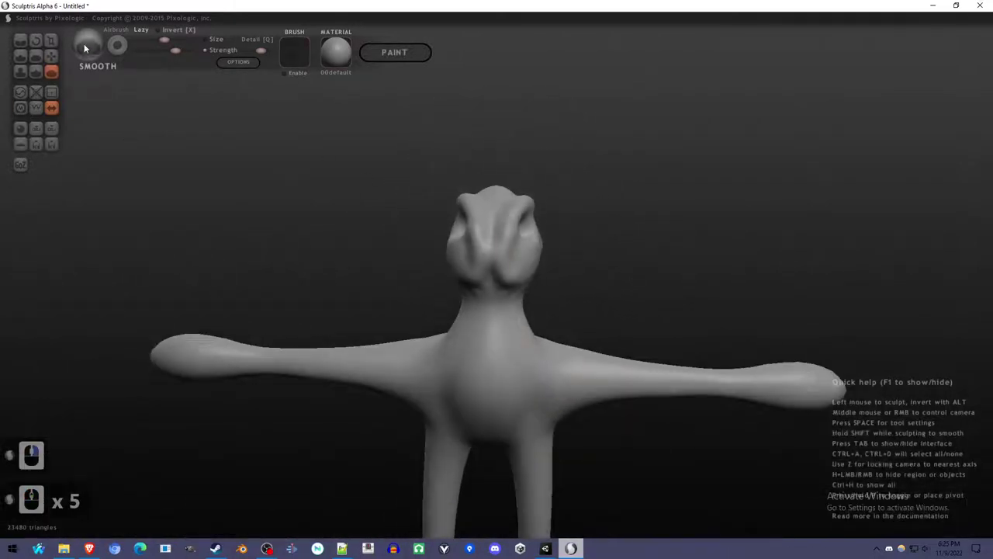
{"action": "left_click", "coordinate": [27, 62]}
{"action": "right_click", "coordinate": [500, 267]}
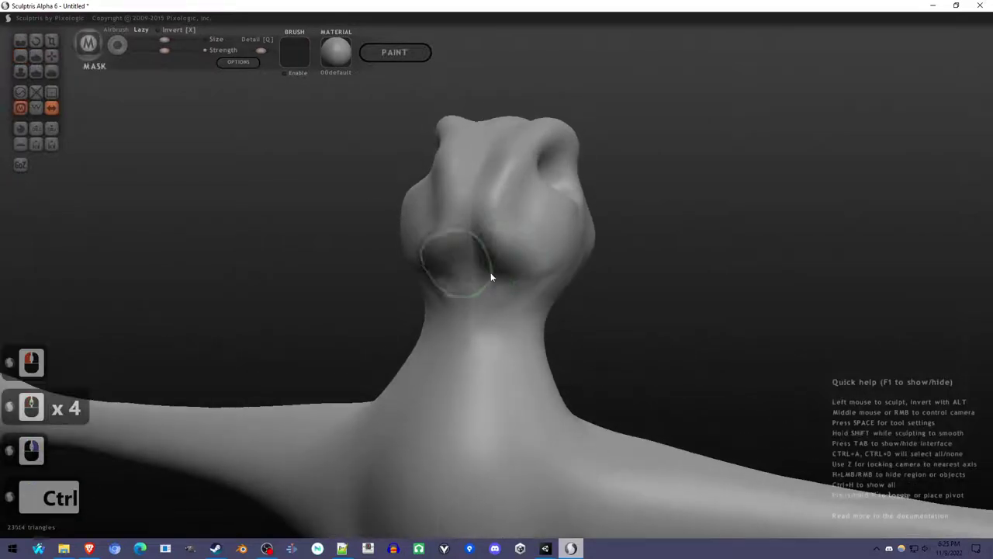
Mask the mouth area and carve an open mouth with lips below the snout, then inspect the full figure
{"action": "left_click", "coordinate": [513, 268]}
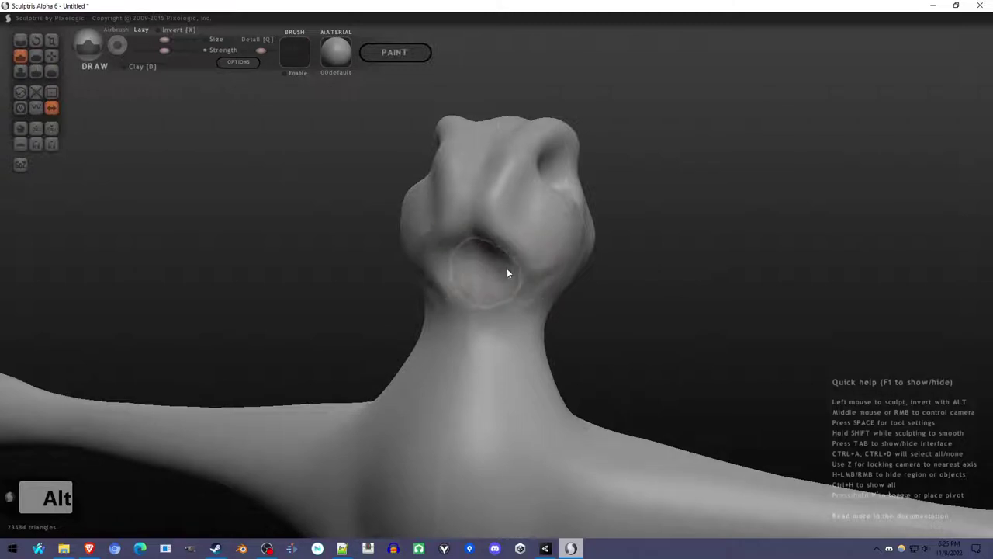
{"action": "left_click", "coordinate": [501, 273]}
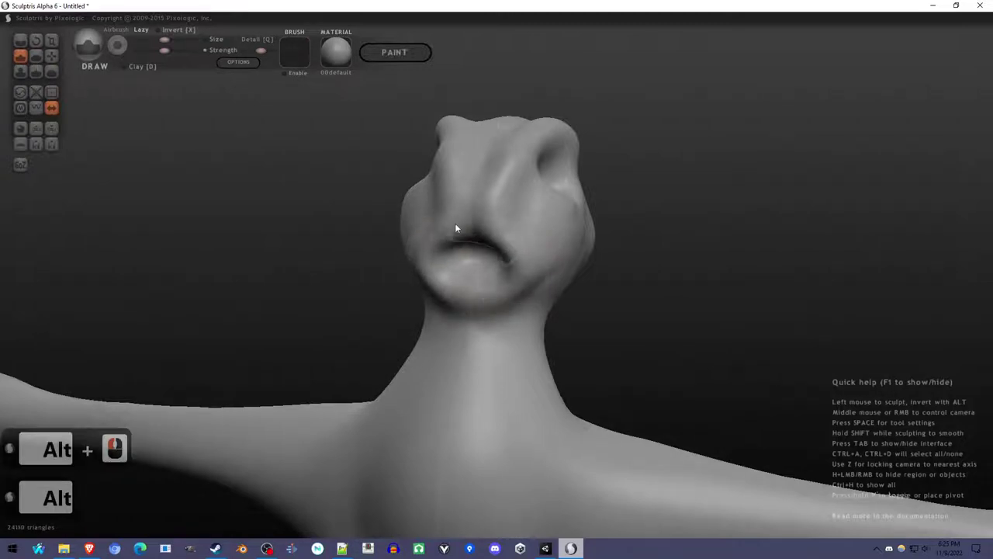
{"action": "left_click", "coordinate": [464, 263]}
{"action": "right_click", "coordinate": [476, 358]}
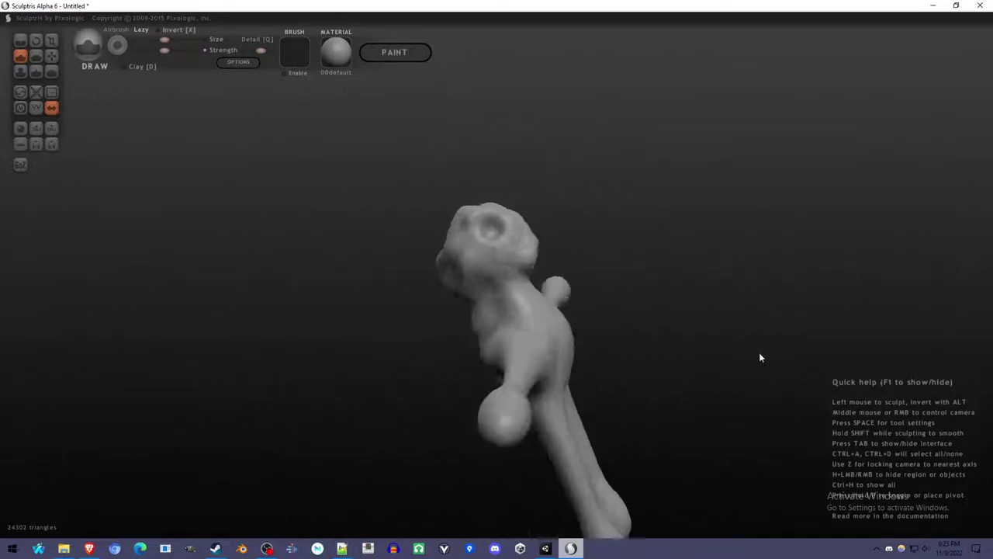
{"action": "right_click", "coordinate": [632, 371]}
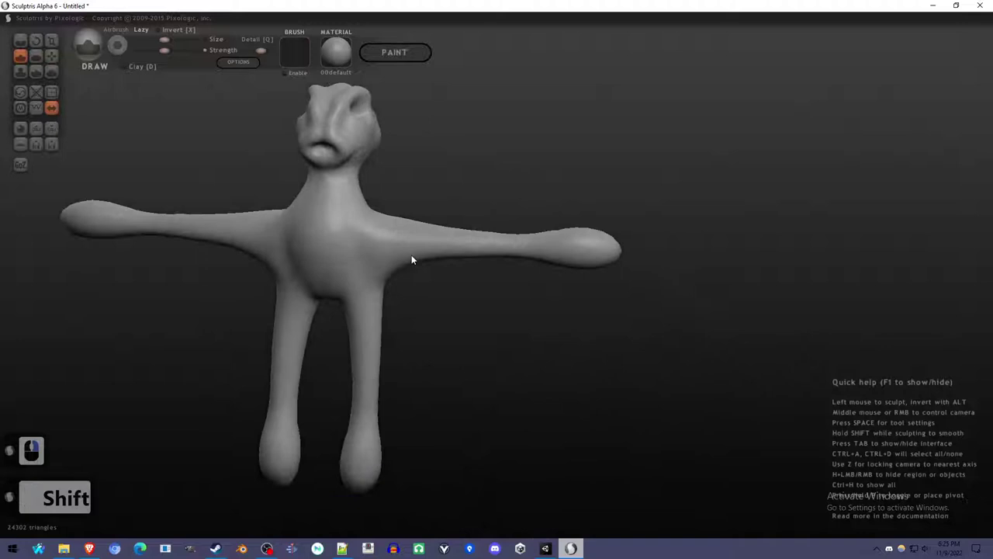
{"action": "middle_click", "coordinate": [413, 249]}
Orbit to an arm's rounded end and pull three fingers out of the hand with Grab
{"action": "right_click", "coordinate": [330, 423]}
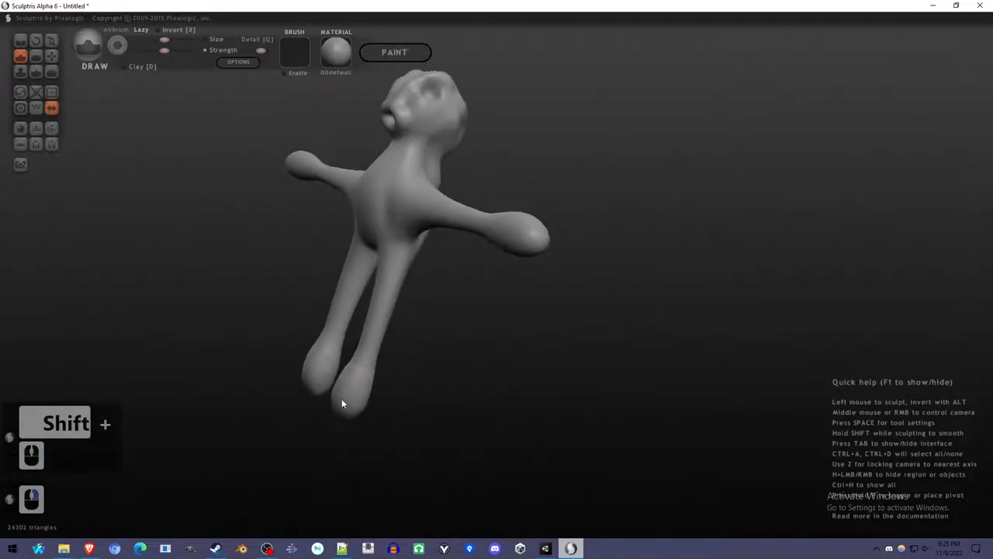
{"action": "right_click", "coordinate": [432, 416]}
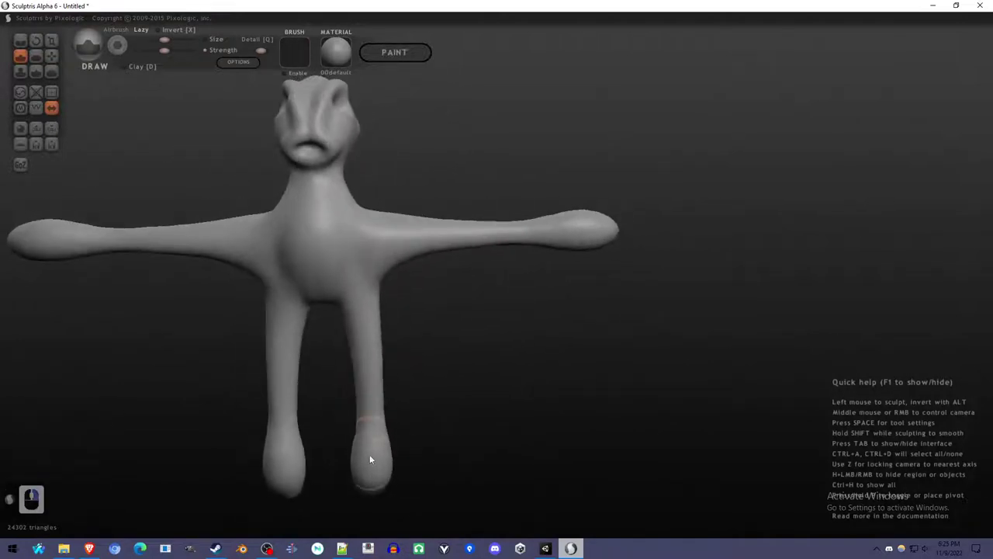
{"action": "left_click", "coordinate": [398, 471]}
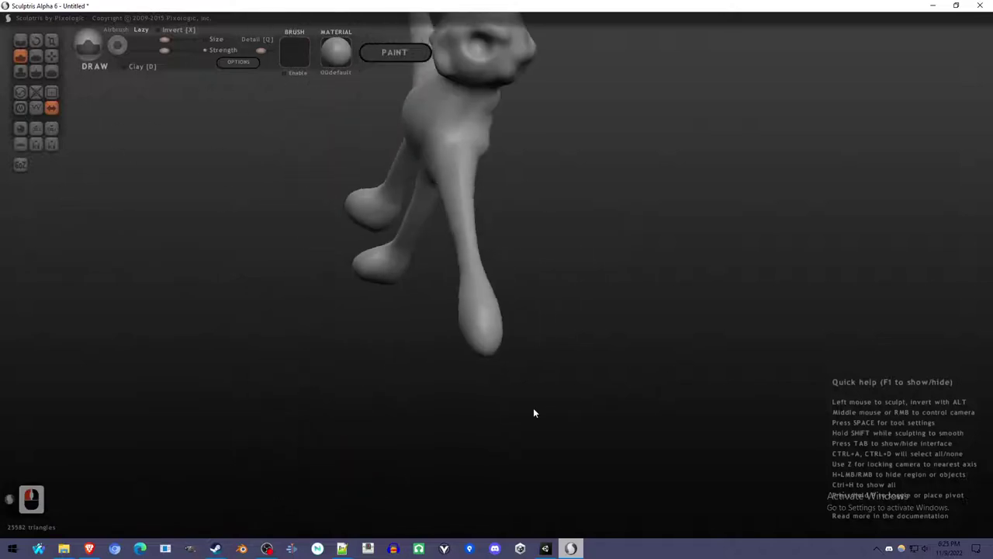
{"action": "right_click", "coordinate": [533, 406]}
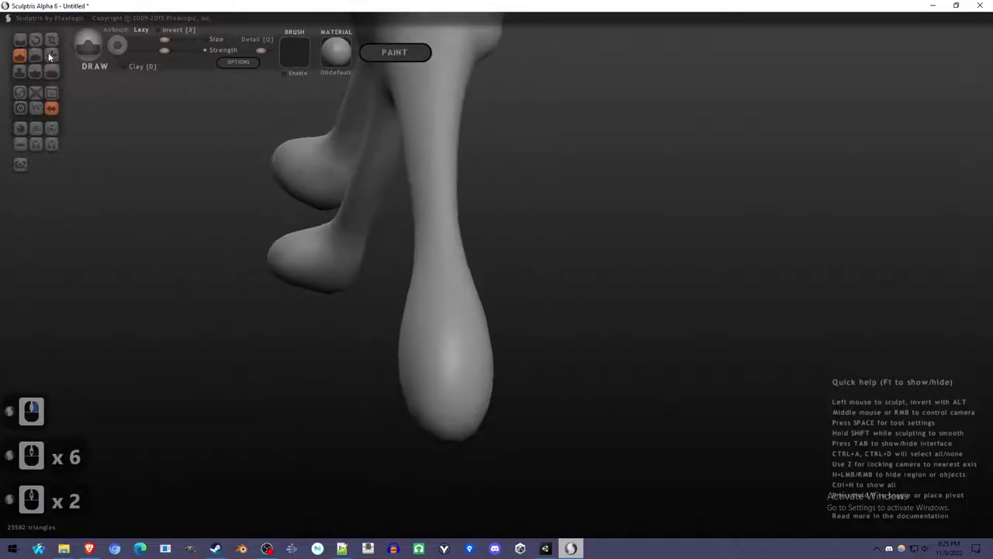
{"action": "left_click", "coordinate": [57, 57]}
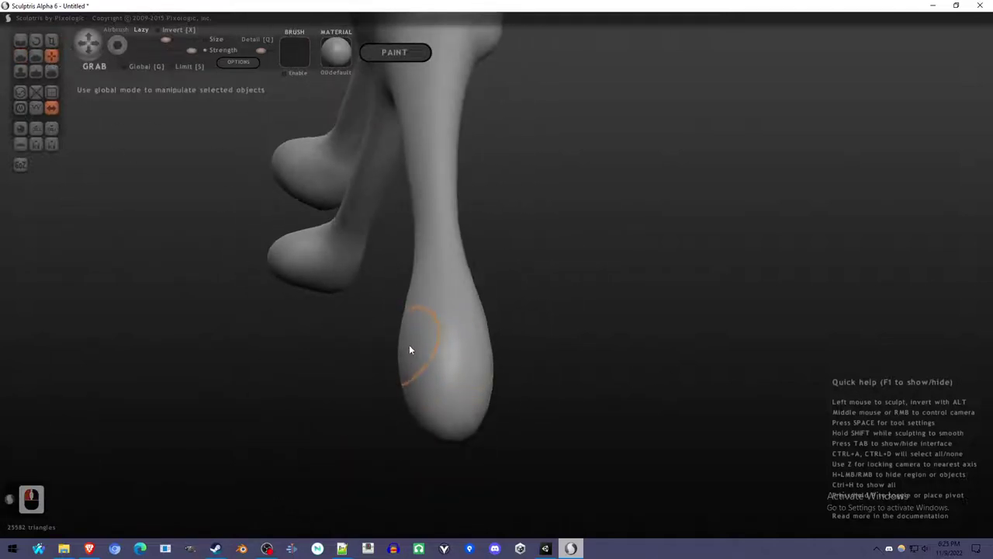
{"action": "left_click", "coordinate": [351, 417]}
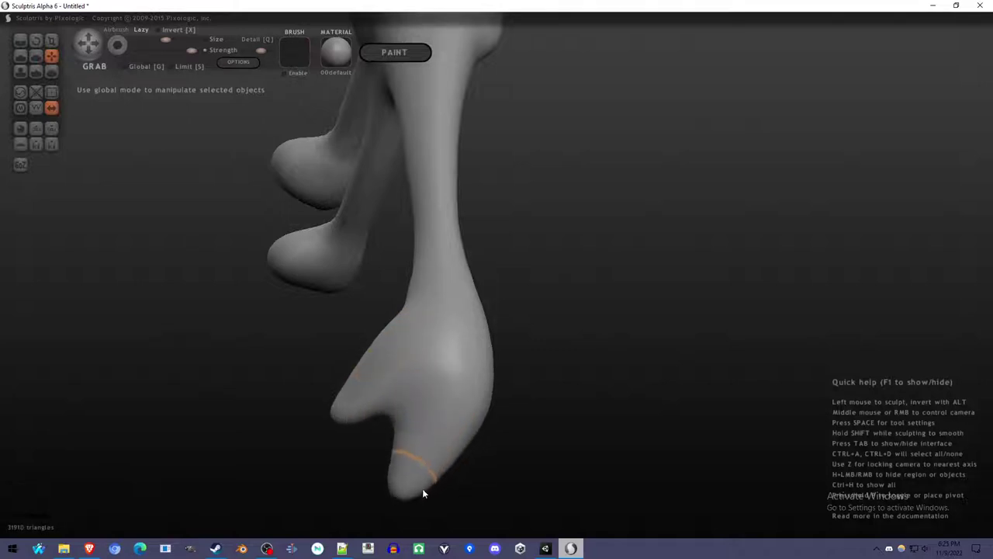
{"action": "right_click", "coordinate": [477, 471]}
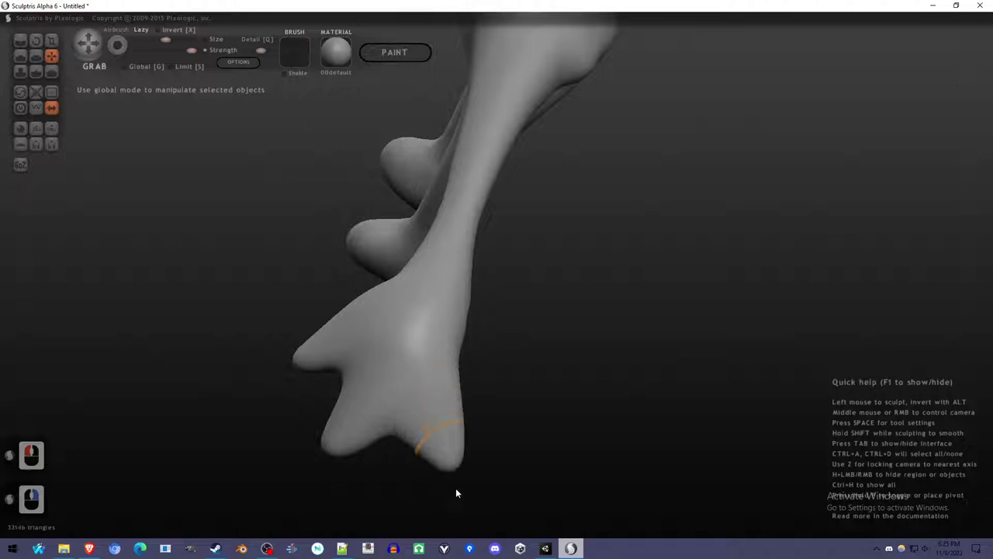
{"action": "left_click", "coordinate": [435, 504]}
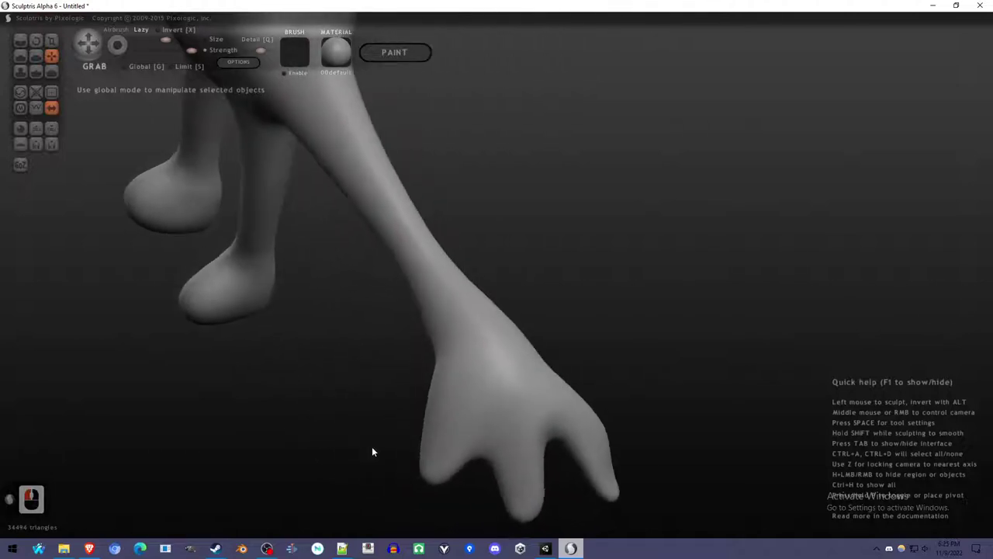
{"action": "left_click", "coordinate": [434, 460]}
Reshape the fingers and lengthen the middle finger into splayed prongs
{"action": "right_click", "coordinate": [433, 460]}
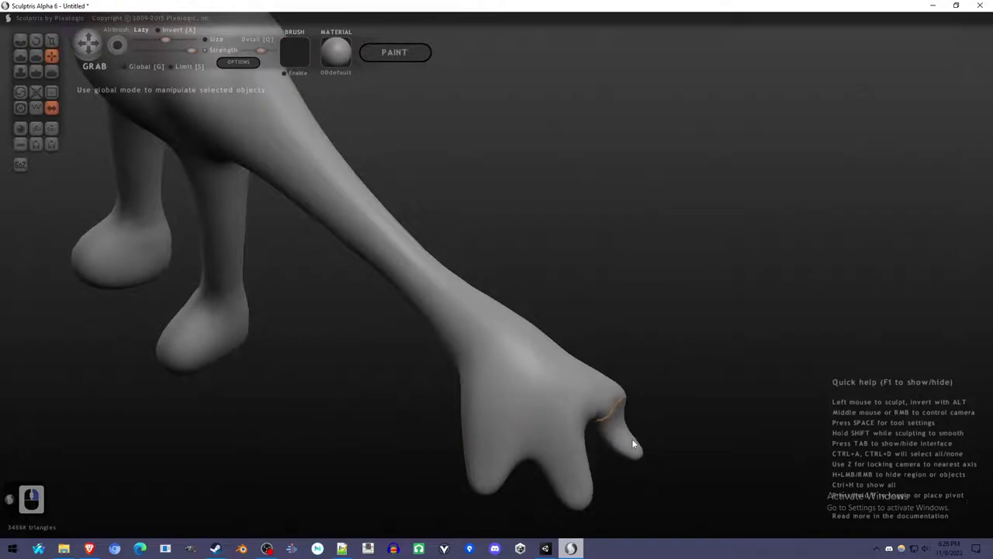
{"action": "left_click", "coordinate": [637, 449]}
{"action": "right_click", "coordinate": [439, 372]}
{"action": "left_click", "coordinate": [301, 303]}
{"action": "right_click", "coordinate": [494, 374]}
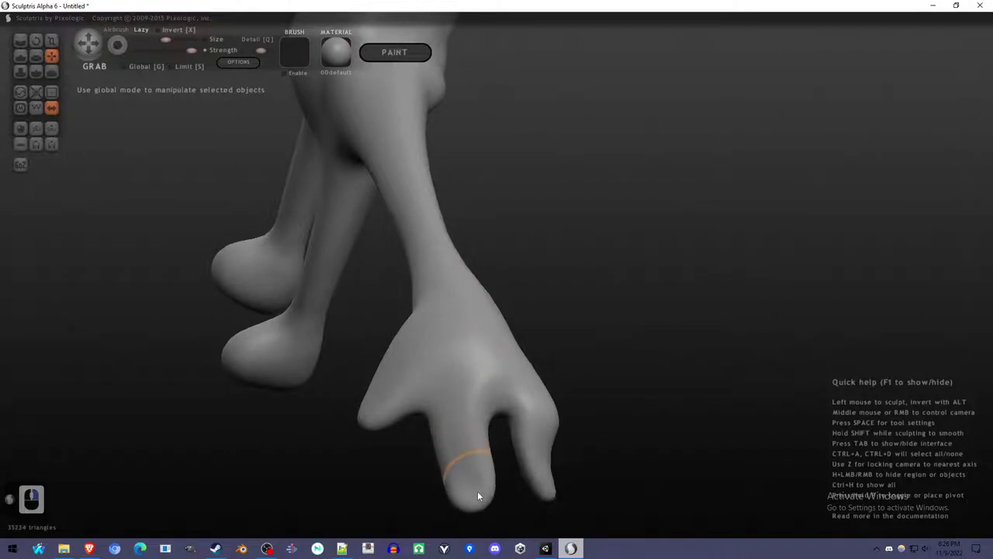
{"action": "left_click", "coordinate": [480, 494]}
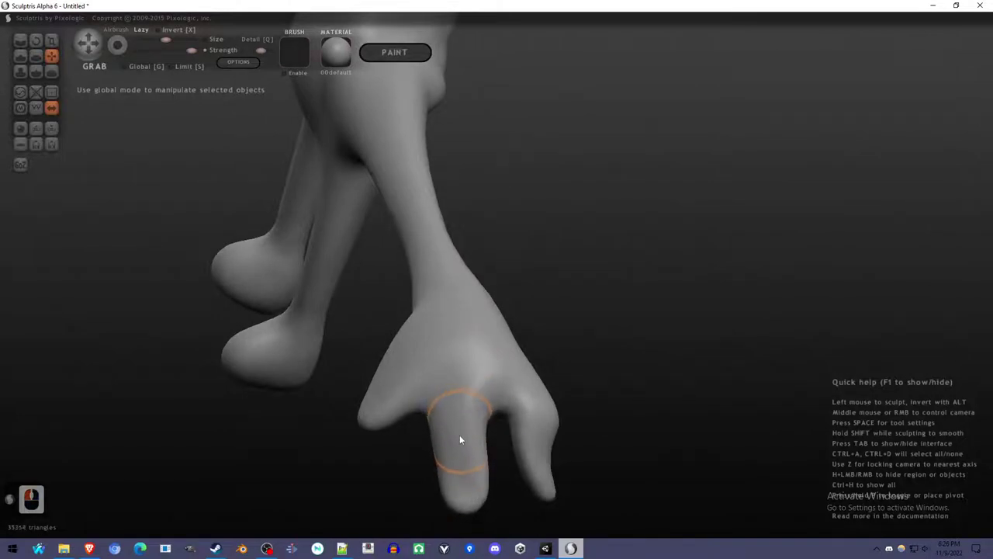
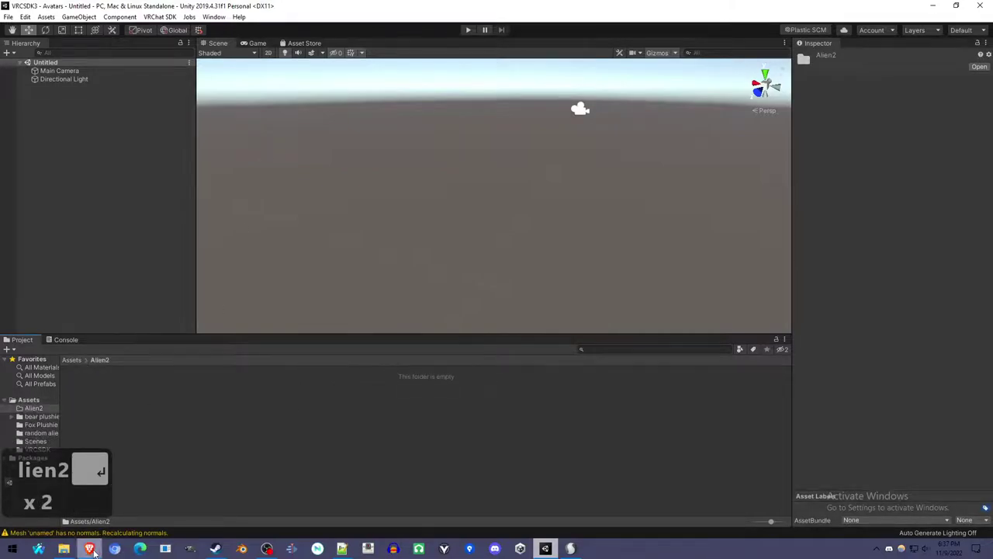
Bring the downloaded Alien2@T-Pose FBX into the project's Alien2 folder and select it
{"action": "left_click", "coordinate": [97, 552]}
{"action": "left_click_drag", "start_coordinate": [22, 500], "coordinate": [65, 501]}
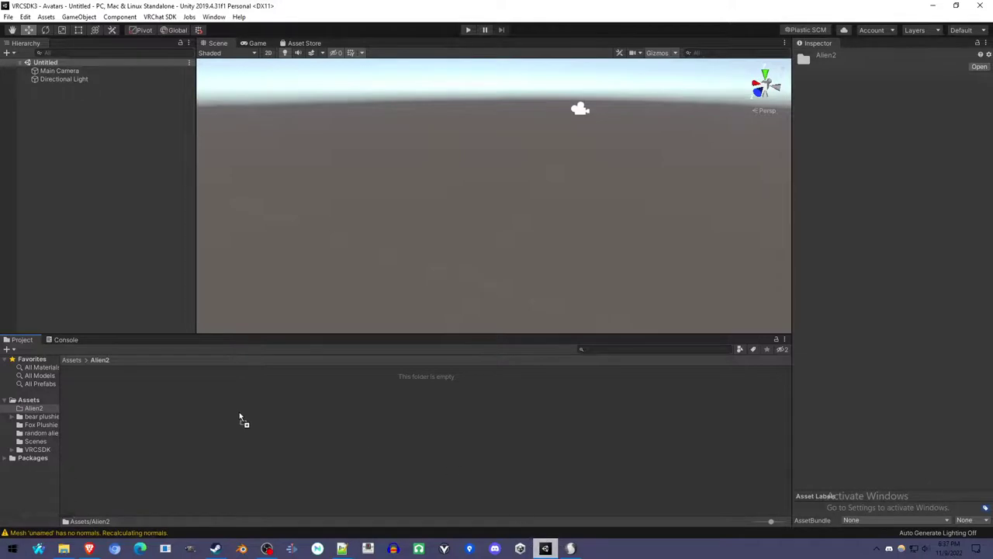
{"action": "left_click_drag", "start_coordinate": [243, 415], "coordinate": [124, 443]}
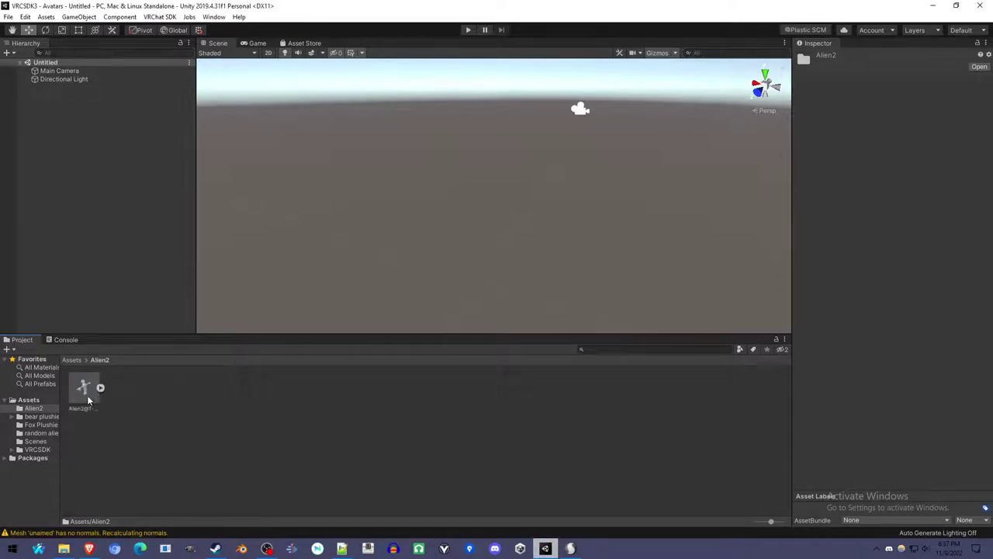
{"action": "left_click_drag", "start_coordinate": [91, 398], "coordinate": [110, 390]}
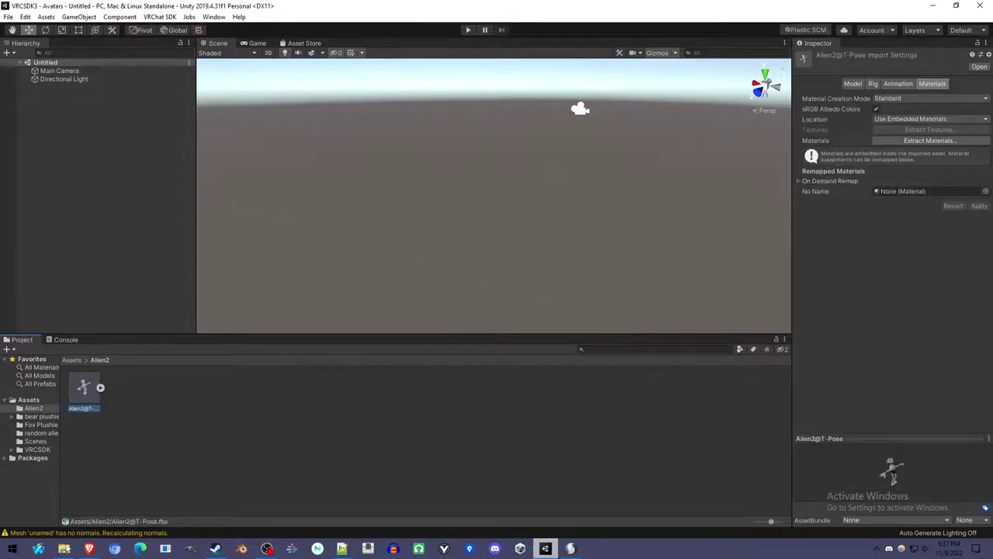
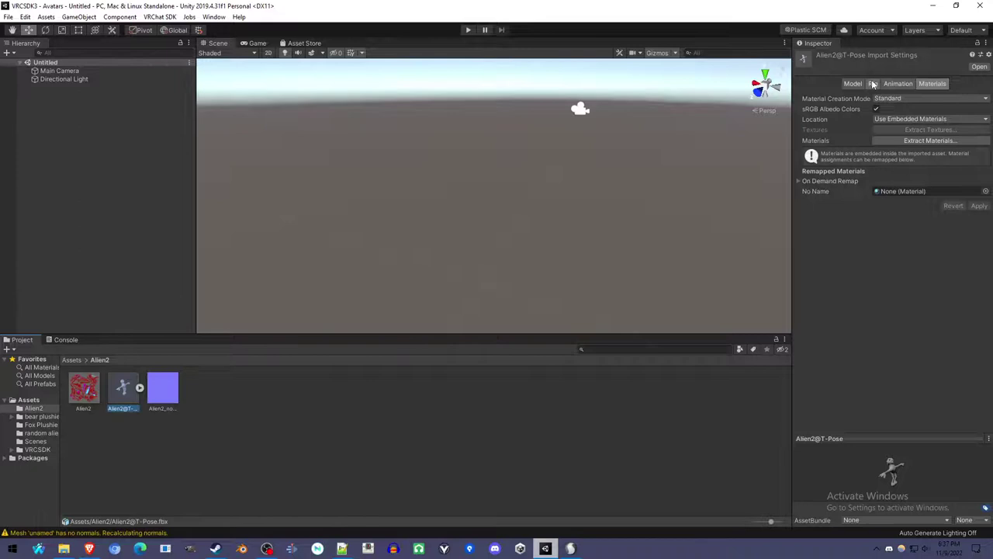
In the rig import settings, set Animation Type to Humanoid and apply it
{"action": "left_click", "coordinate": [875, 82]}
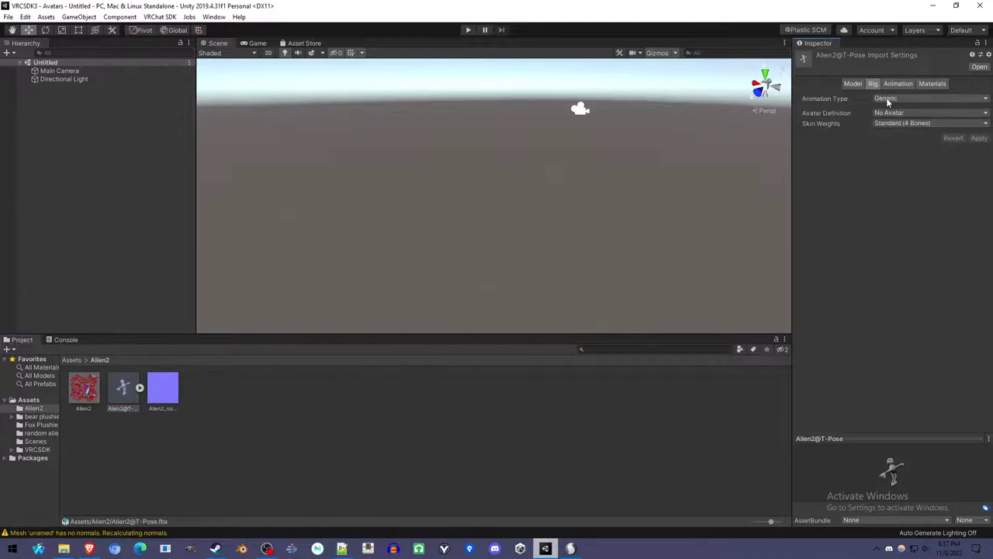
{"action": "left_click", "coordinate": [890, 100]}
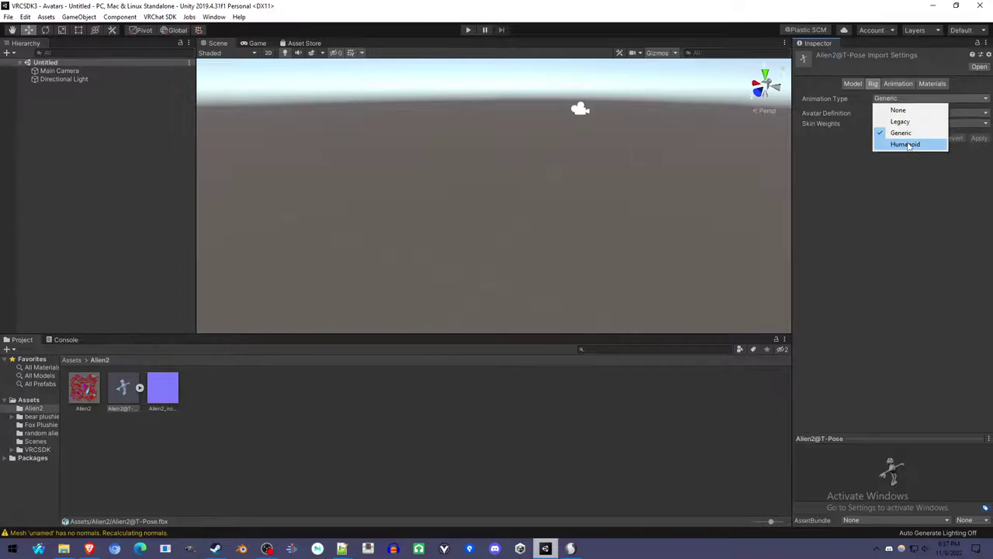
{"action": "left_click", "coordinate": [909, 146]}
{"action": "left_click", "coordinate": [984, 179]}
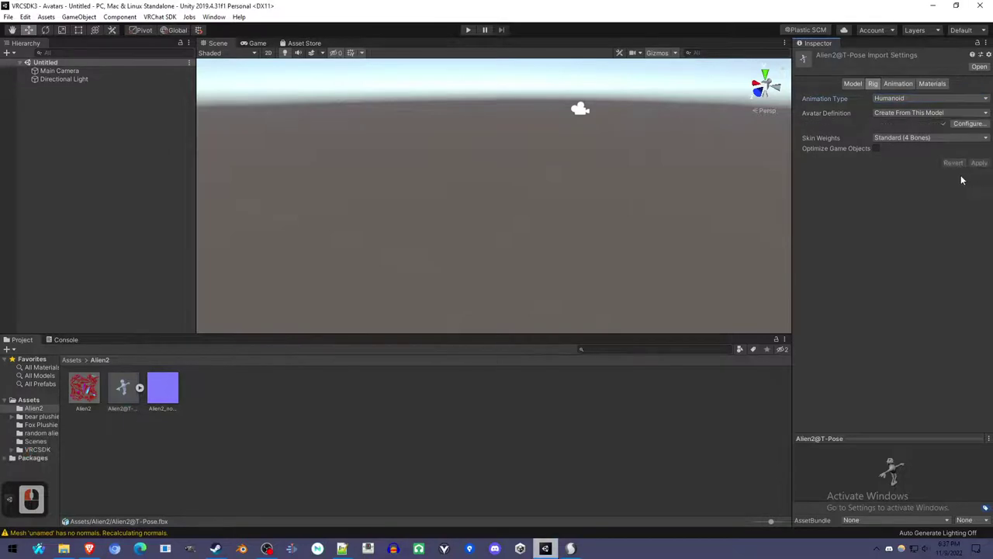
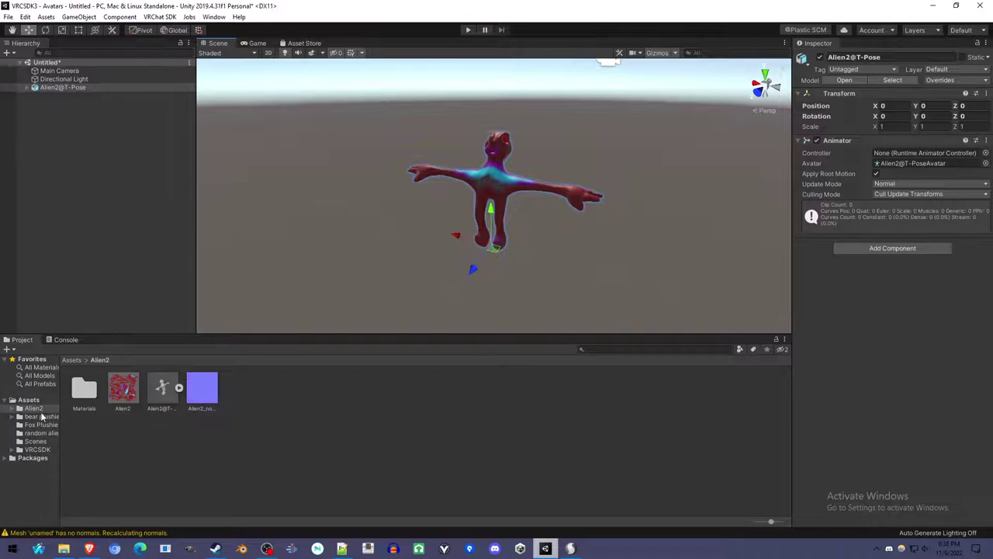
Assign the purple texture as the Alien2 material's normal map and fix its import type
{"action": "left_click", "coordinate": [12, 414]}
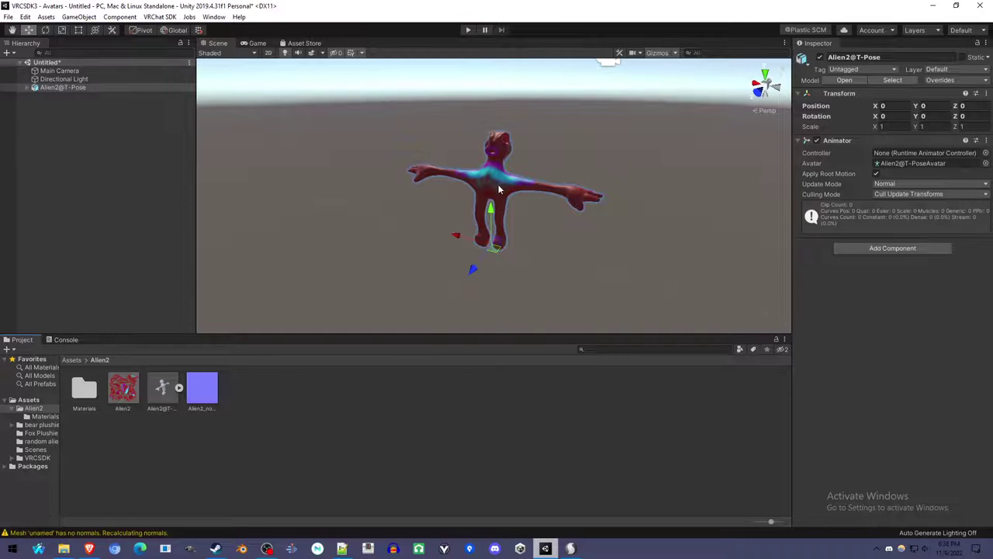
{"action": "left_click", "coordinate": [49, 421]}
{"action": "left_click", "coordinate": [101, 399]}
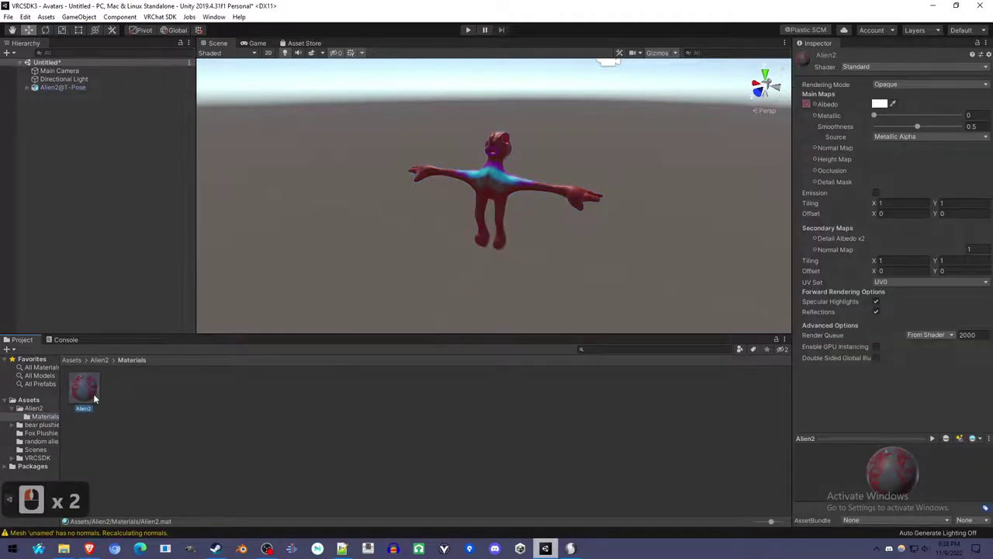
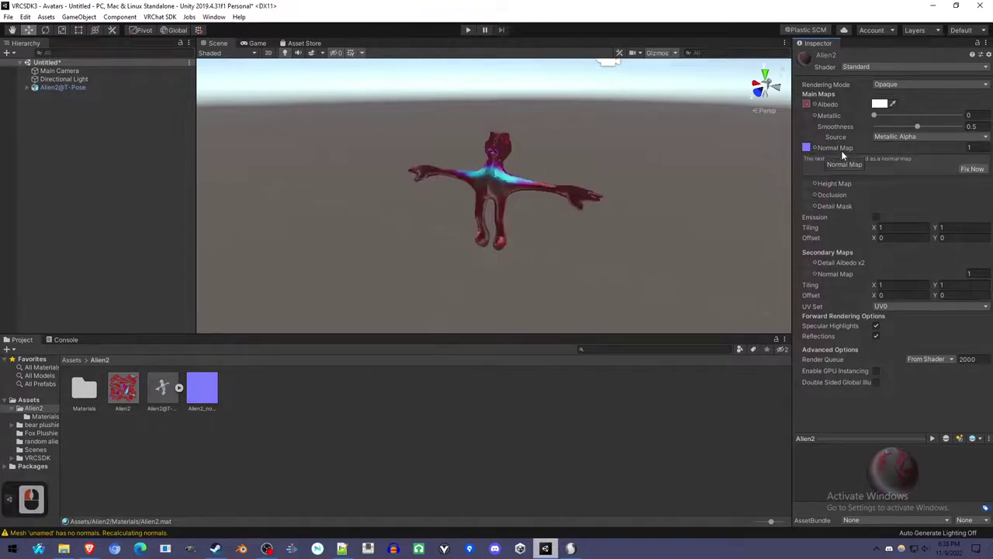
{"action": "left_click", "coordinate": [972, 171]}
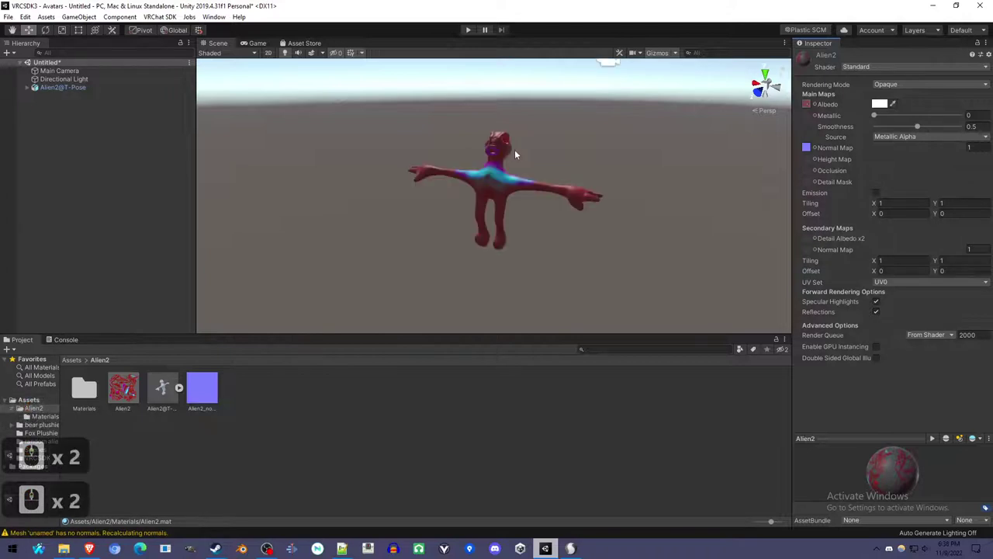
Frame the alien in the Scene view and reselect the model to see its rig settings
{"action": "left_click", "coordinate": [504, 186]}
{"action": "key", "text": "f"}
{"action": "key", "text": "f"}
{"action": "left_click", "coordinate": [537, 213]}
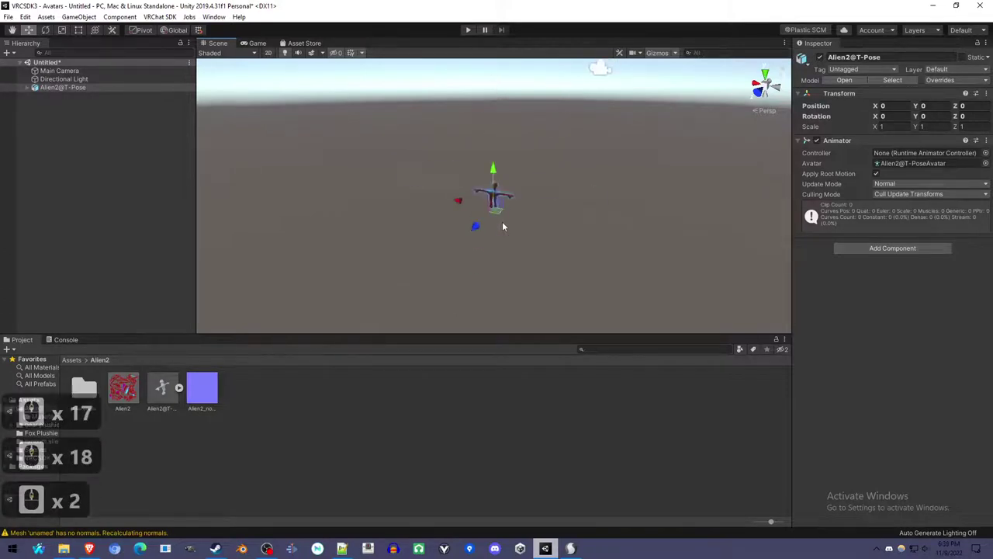
{"action": "middle_click", "coordinate": [513, 227]}
{"action": "middle_click", "coordinate": [513, 226]}
Apply the Humanoid animation type so the alien generates its own avatar
{"action": "middle_click", "coordinate": [512, 228]}
{"action": "left_click", "coordinate": [160, 398]}
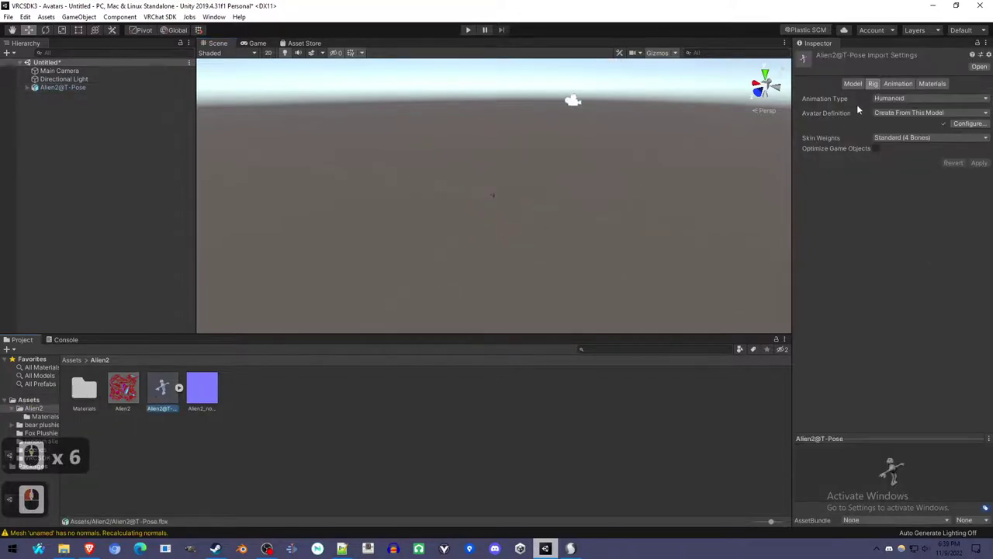
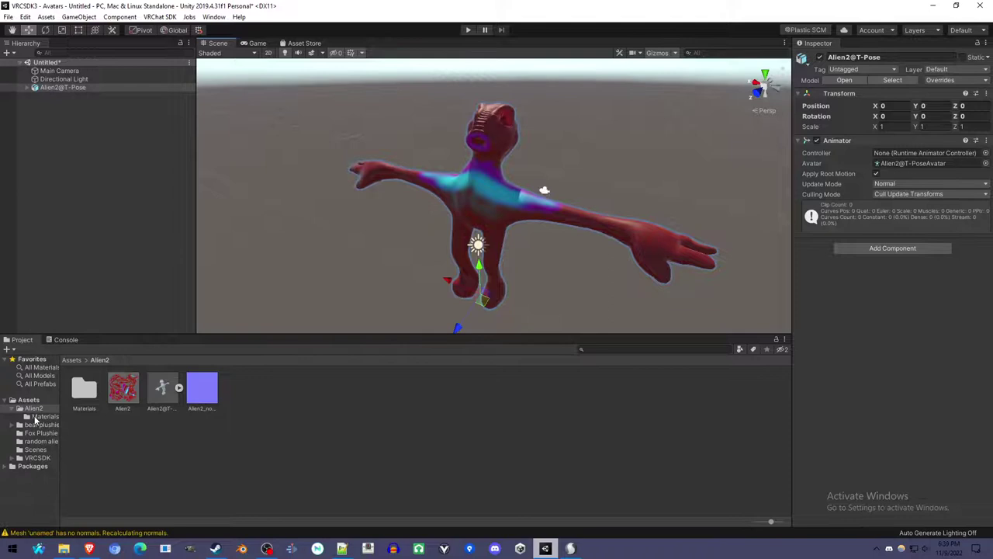
Set the Alien2 material's shader to VRChat > Mobile > Standard Lite
{"action": "left_click", "coordinate": [38, 418]}
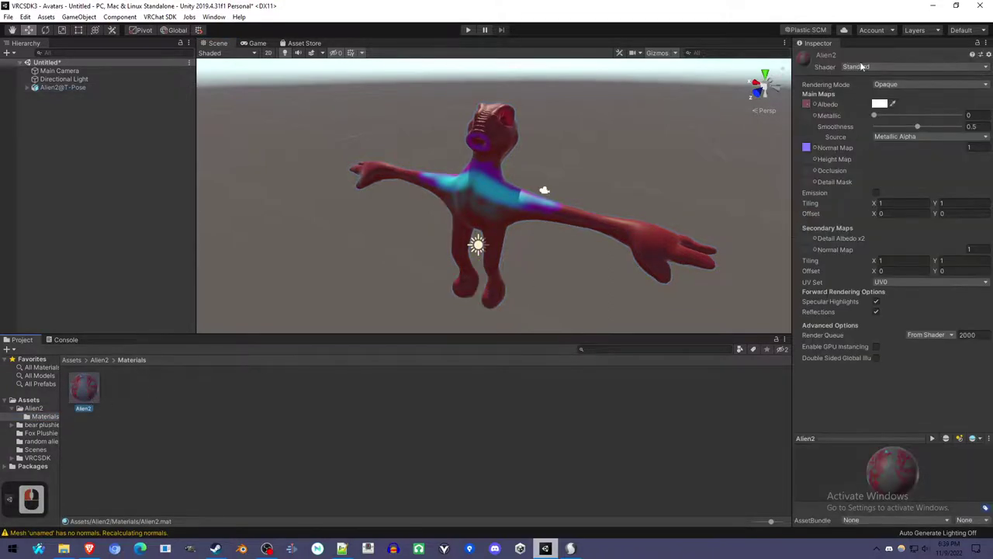
{"action": "left_click", "coordinate": [876, 103]}
{"action": "left_click", "coordinate": [869, 104]}
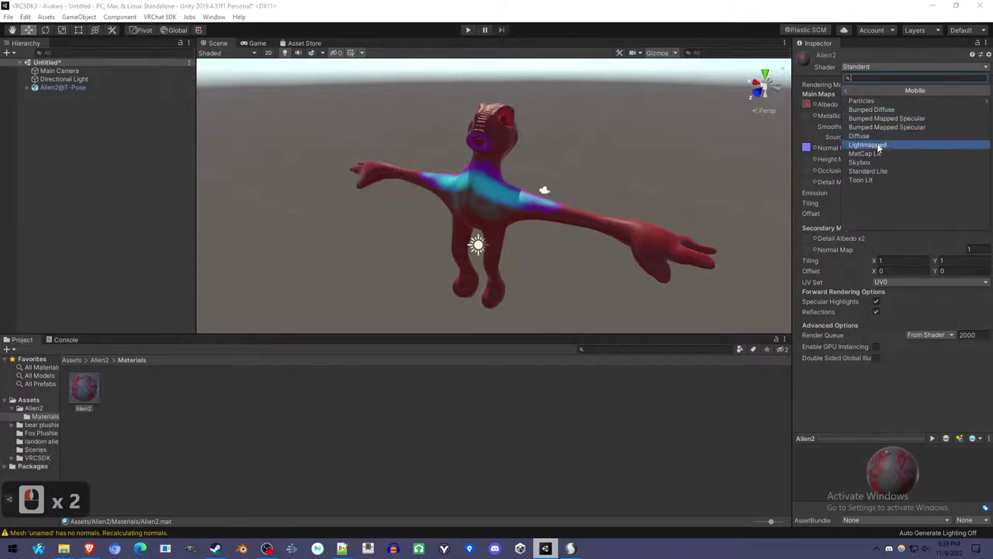
{"action": "left_click", "coordinate": [888, 172]}
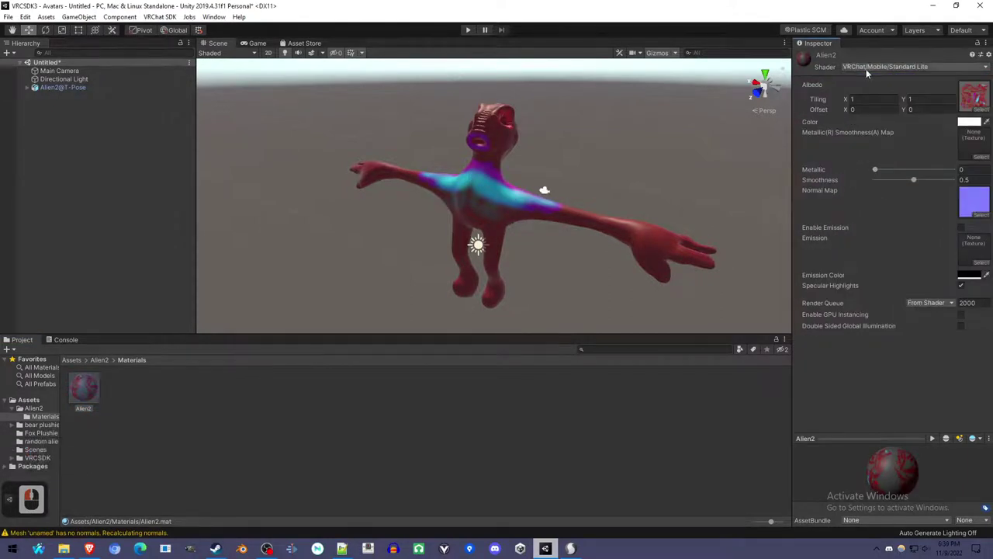
Review the shader list without changing it and return to the Alien2 asset folder
{"action": "left_click", "coordinate": [858, 67]}
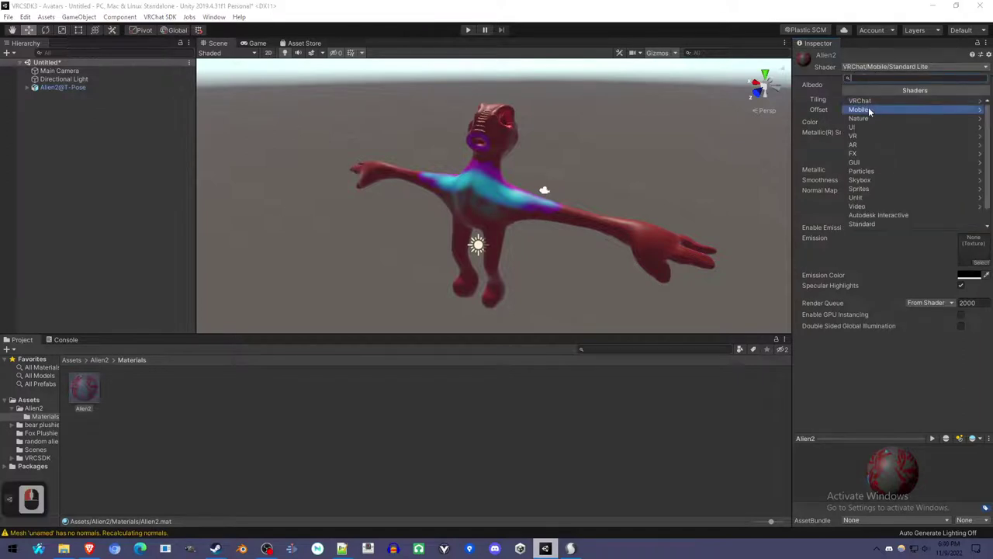
{"action": "left_click", "coordinate": [871, 71]}
{"action": "left_click", "coordinate": [843, 85]}
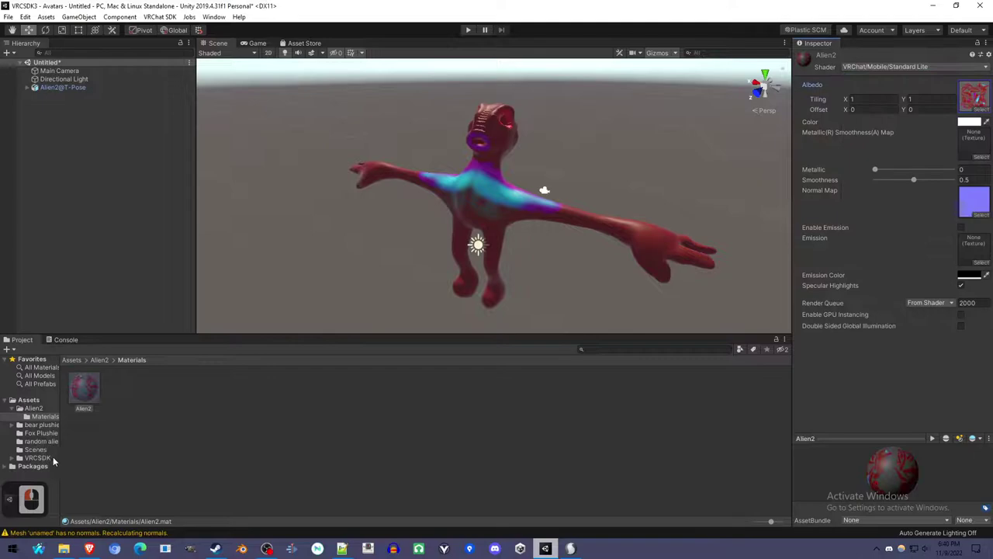
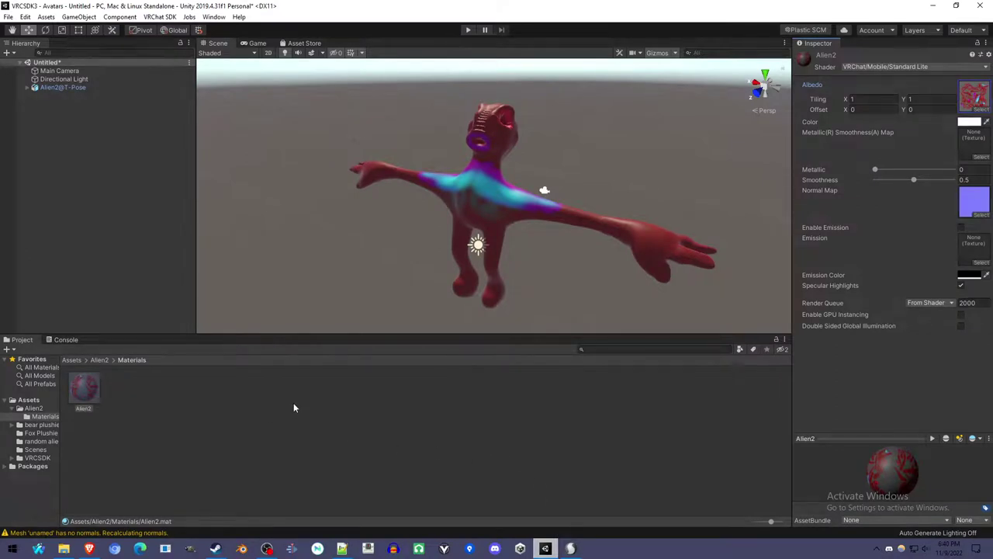
{"action": "left_click", "coordinate": [31, 413]}
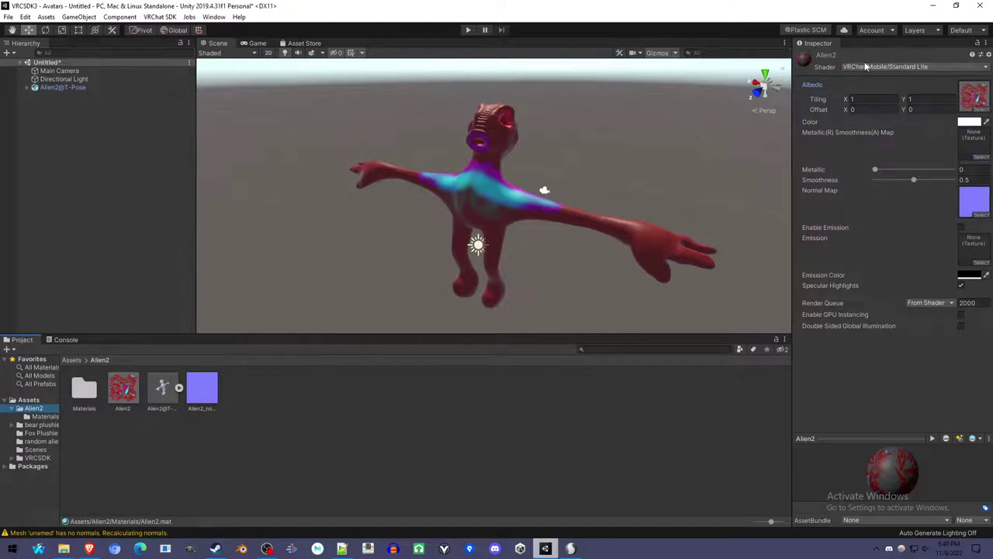
Add a VRC Avatar Descriptor component to Alien2@T-Pose by searching 'avatar'
{"action": "left_click", "coordinate": [68, 91]}
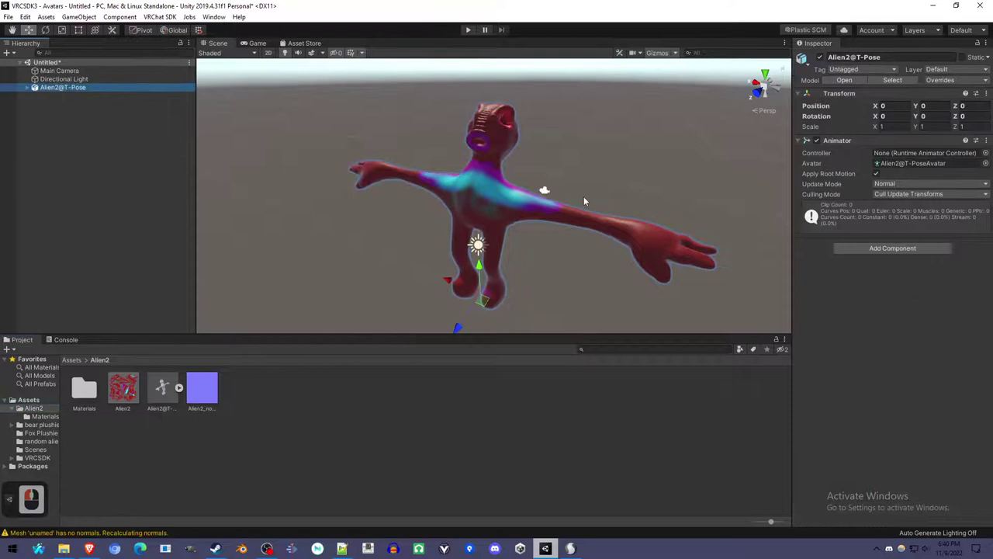
{"action": "left_click", "coordinate": [857, 250]}
{"action": "key", "text": "BackSpace"}
{"action": "left_click", "coordinate": [823, 259]}
{"action": "left_click", "coordinate": [872, 253]}
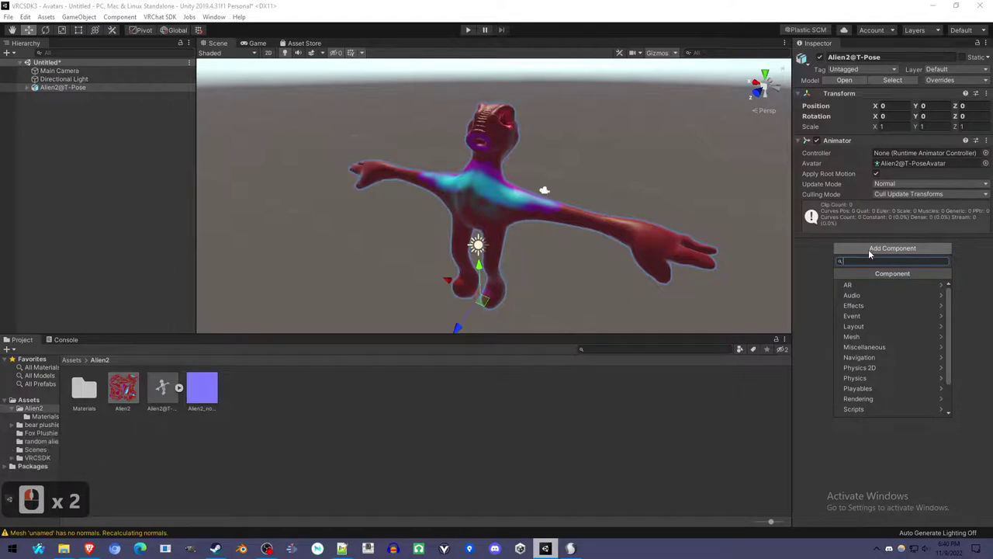
{"action": "type", "text": "avata"}
{"action": "type", "text": "r"}
{"action": "left_click", "coordinate": [882, 285]}
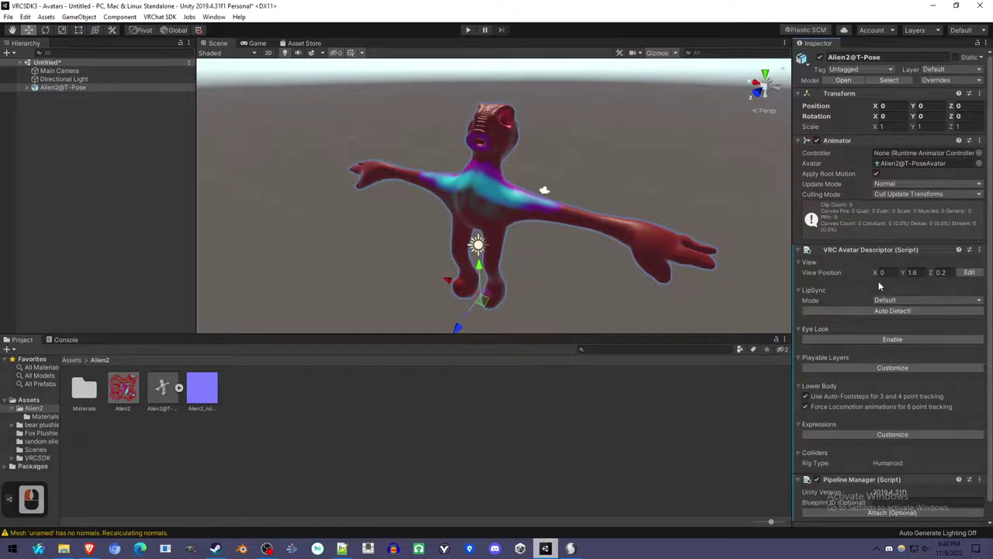
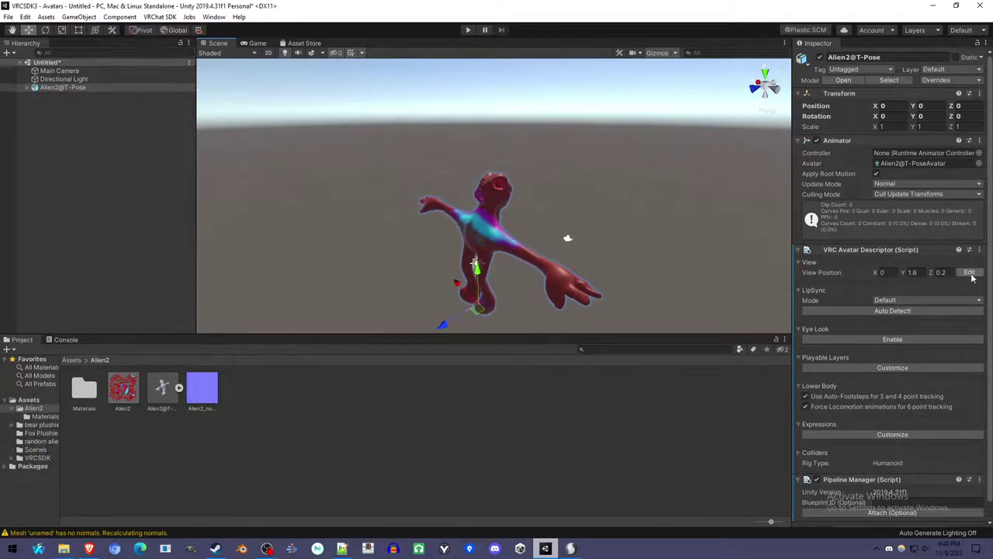
Raise the avatar descriptor's view position to Y 1.806 near eye level
{"action": "left_click", "coordinate": [974, 276]}
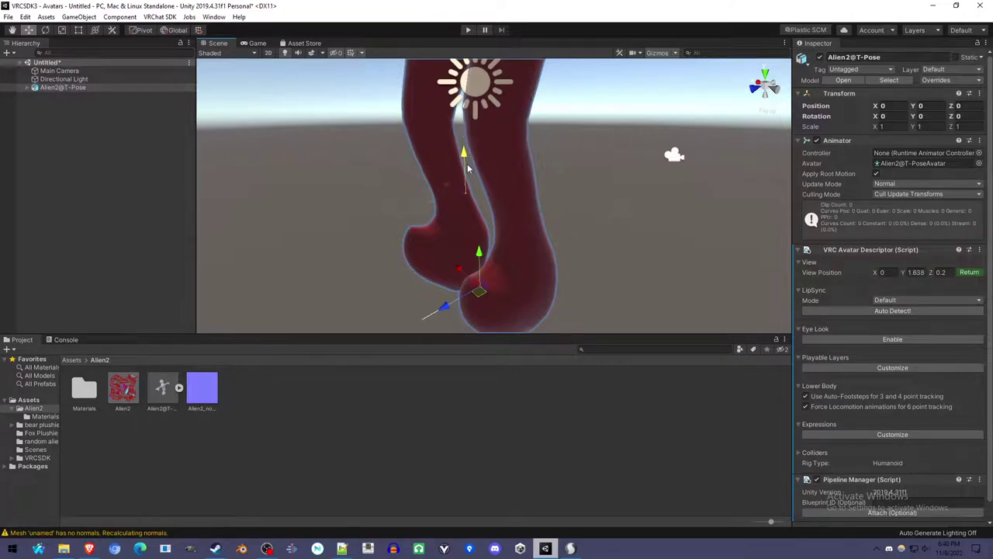
{"action": "left_click", "coordinate": [471, 168]}
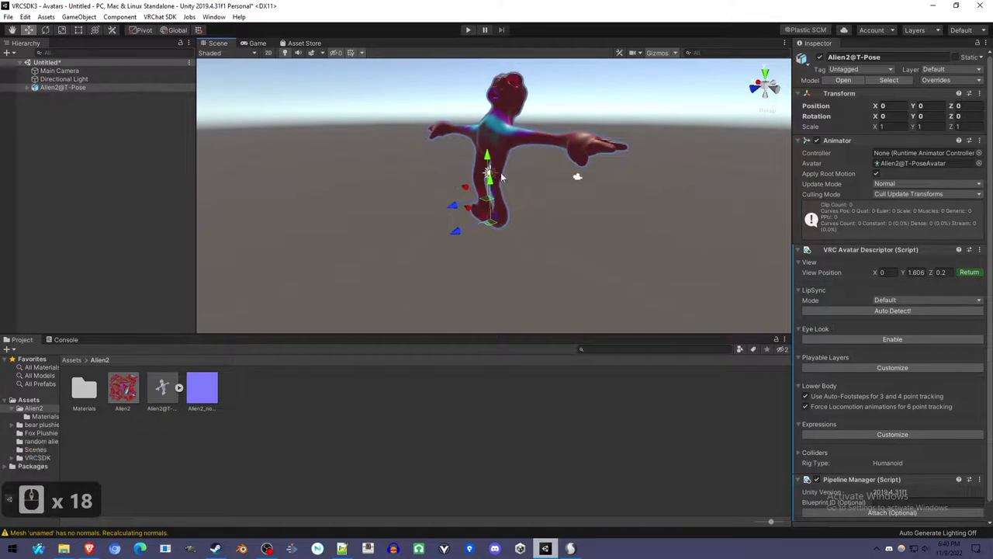
{"action": "left_click", "coordinate": [581, 176]}
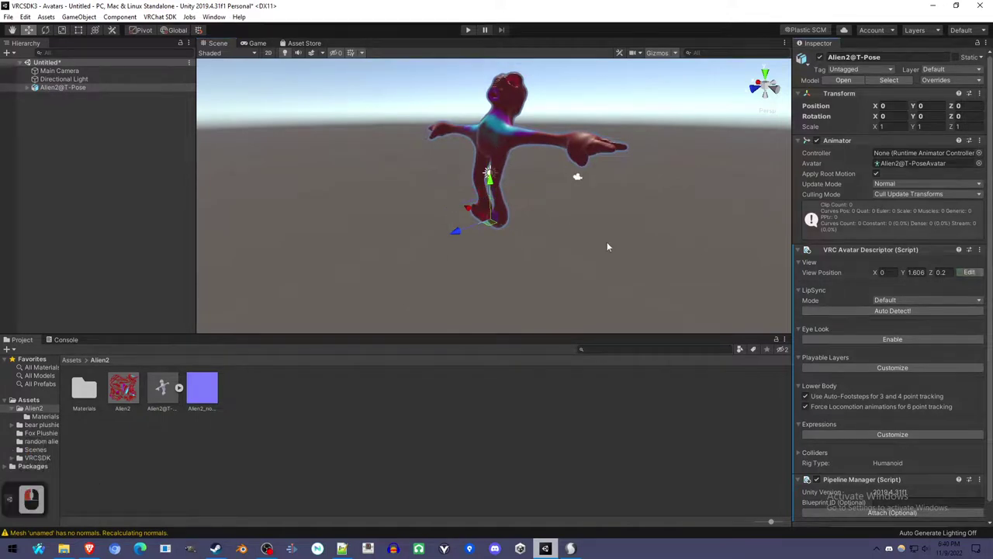
Uniformly scale the alien down to about 0.2 with the Scale tool
{"action": "left_click", "coordinate": [69, 33]}
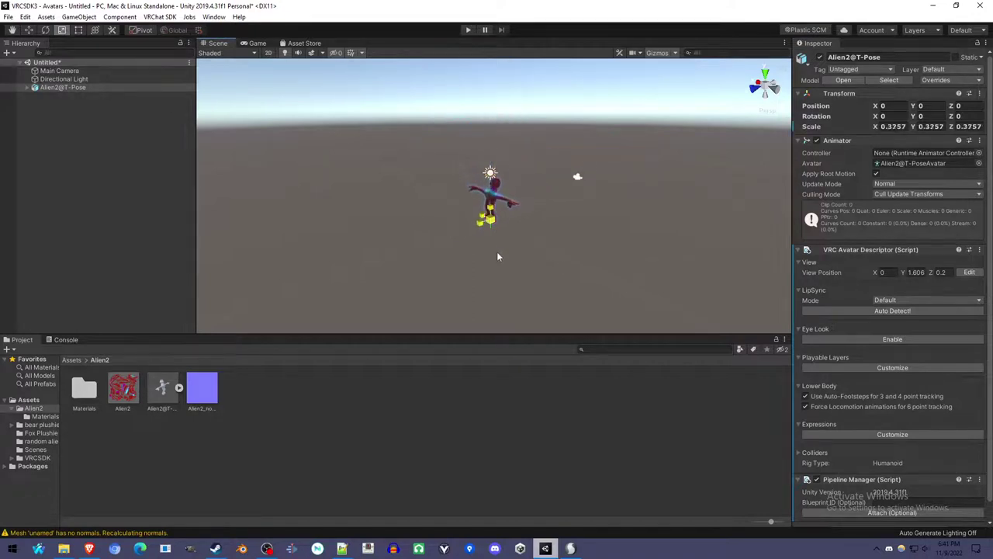
{"action": "right_click", "coordinate": [500, 261]}
{"action": "left_click", "coordinate": [501, 263]}
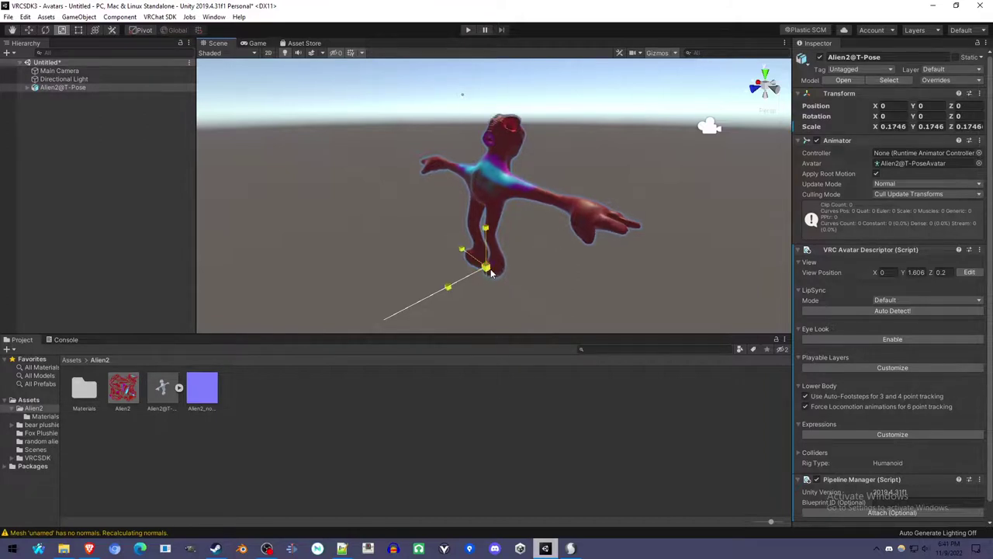
{"action": "left_click", "coordinate": [503, 267]}
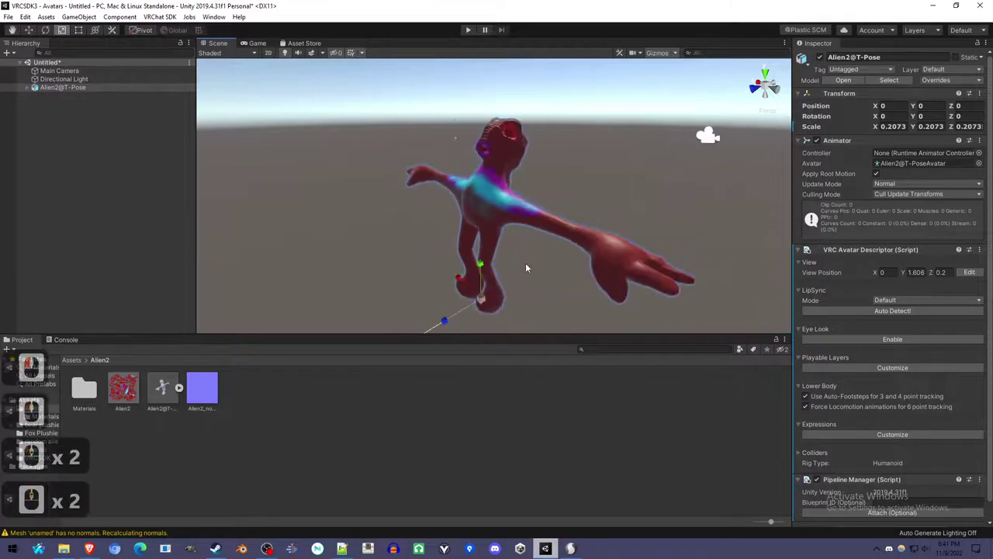
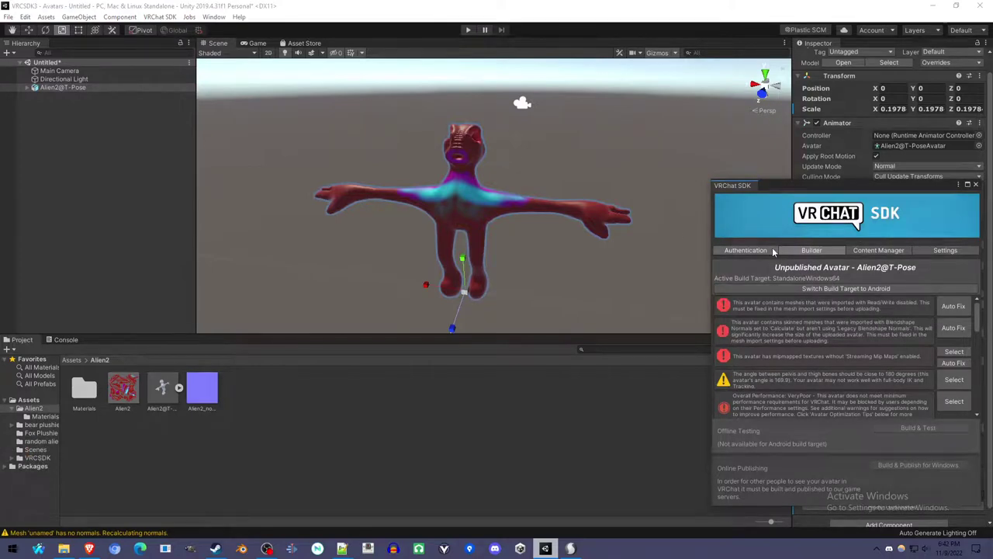
Show the SDK Builder checks and auto-fix the mesh read/write and blendshape normals errors
{"action": "left_click", "coordinate": [777, 250]}
{"action": "left_click", "coordinate": [791, 250]}
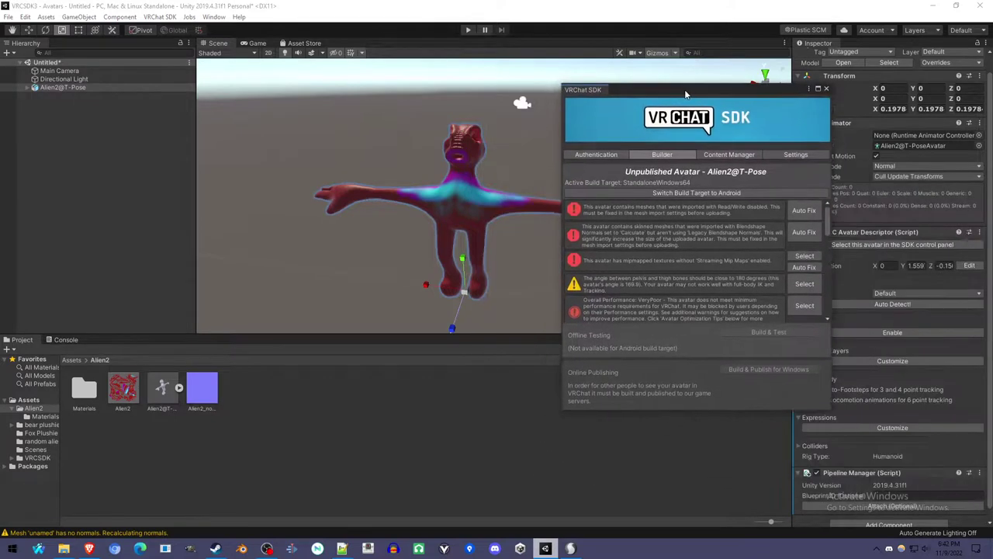
{"action": "left_click", "coordinate": [707, 85]}
{"action": "left_click", "coordinate": [829, 205]}
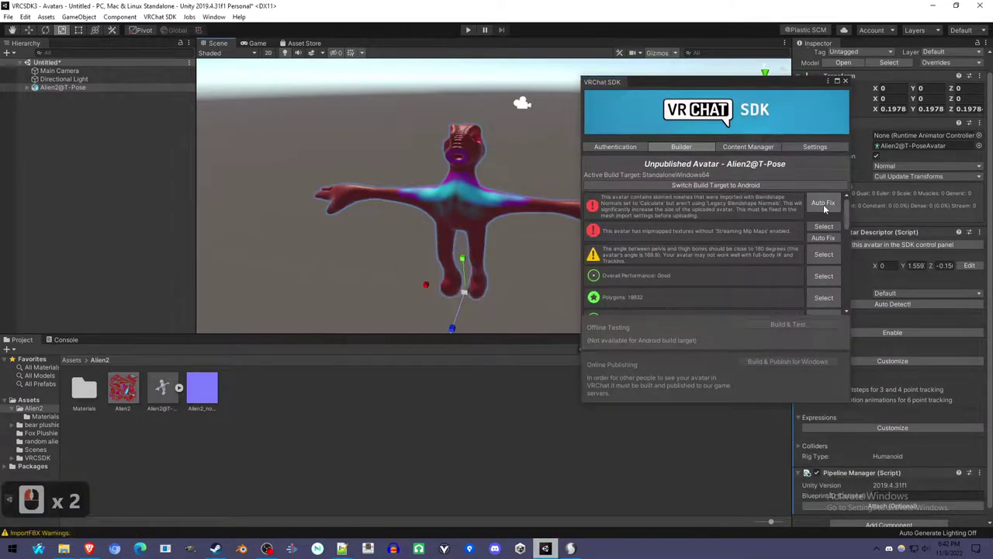
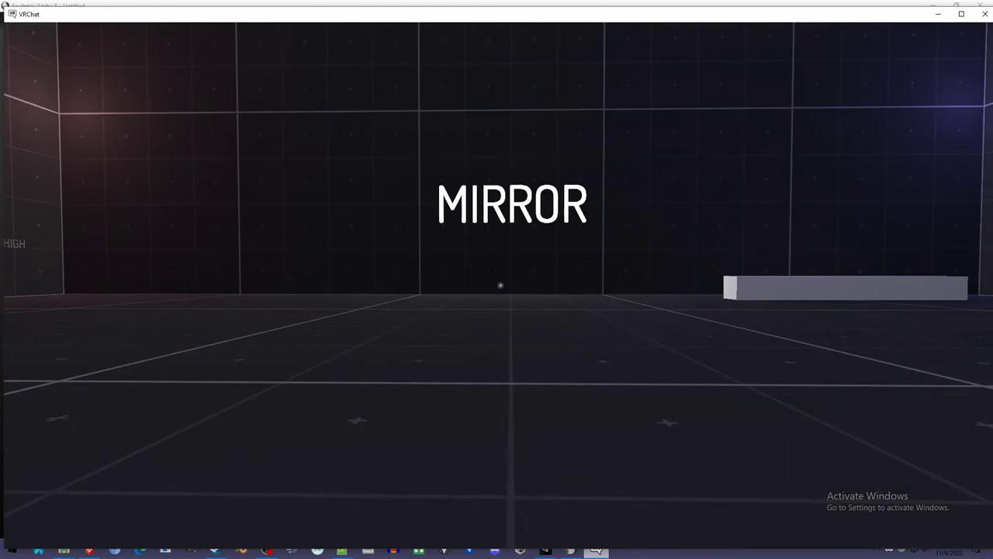
Walk forward up to the mirror wall
{"action": "key", "text": "e"}
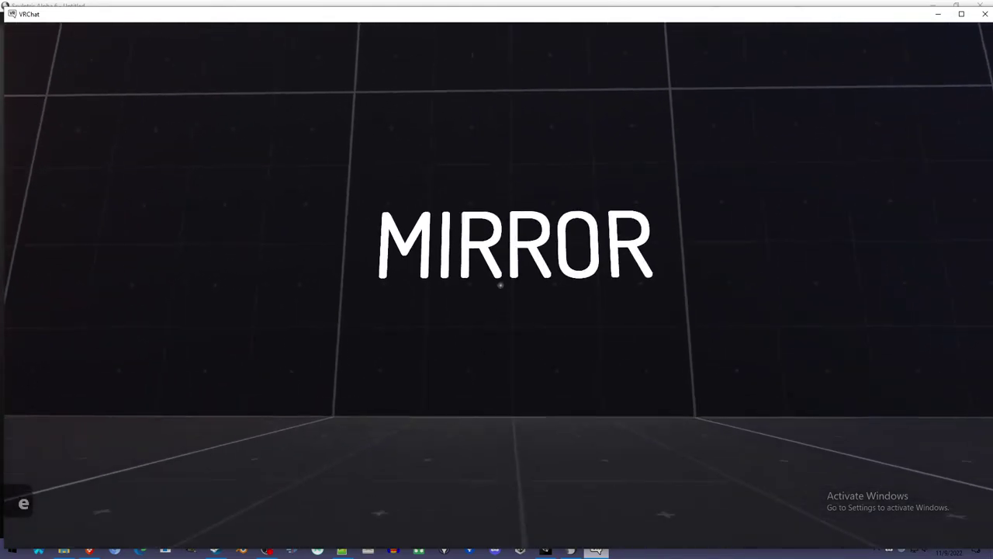